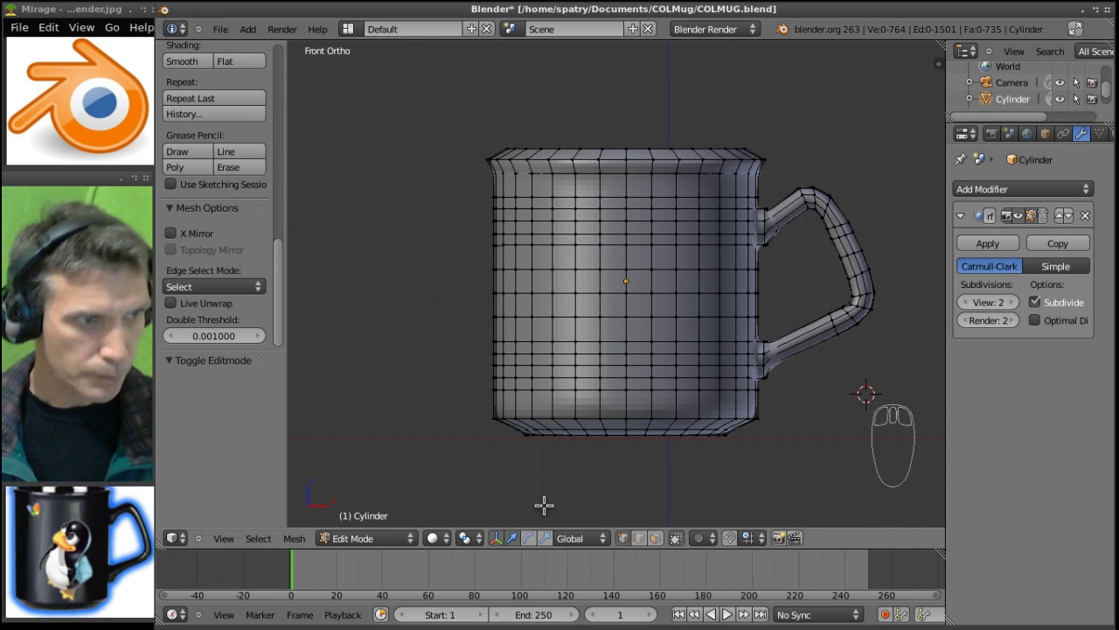
- Switch between top, front and right numpad views to look into the mug
{"action": "key", "text": "KP_7"}
{"action": "key", "text": "KP_1"}
{"action": "key", "text": "KP_3"}
{"action": "key", "text": "KP_1"}
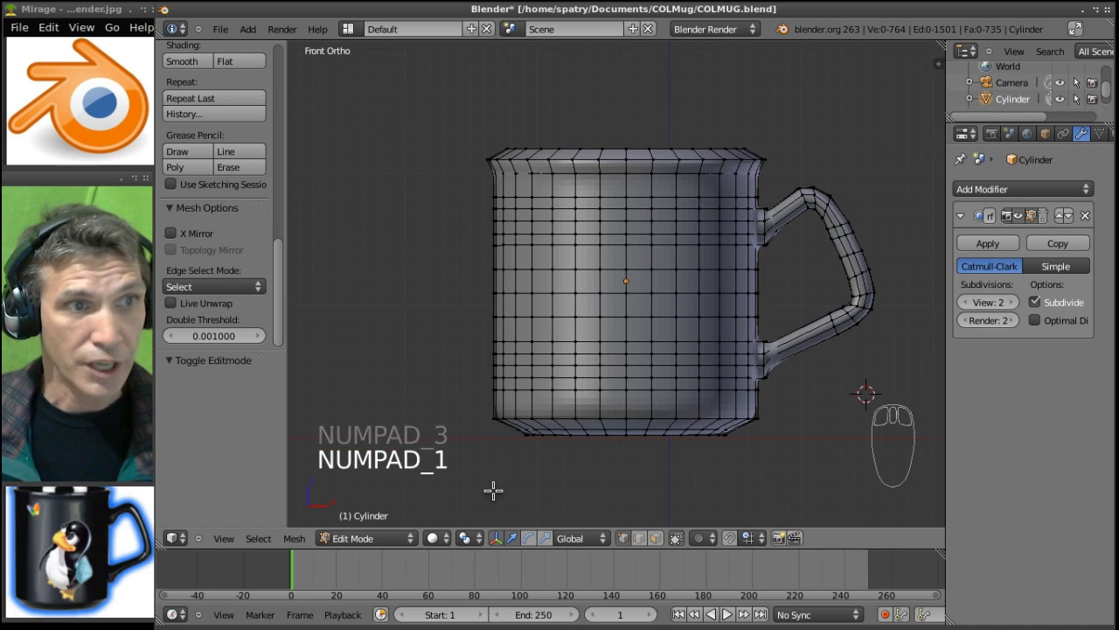
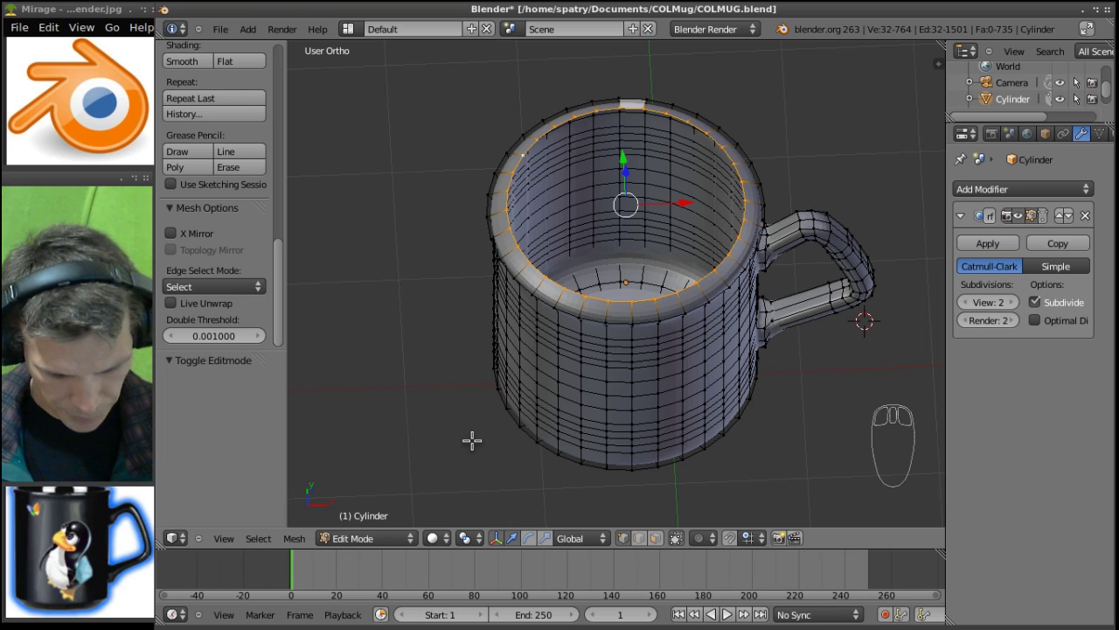
- Extrude the selected inner rim loop into a new ring of faces
{"action": "key", "text": "e"}
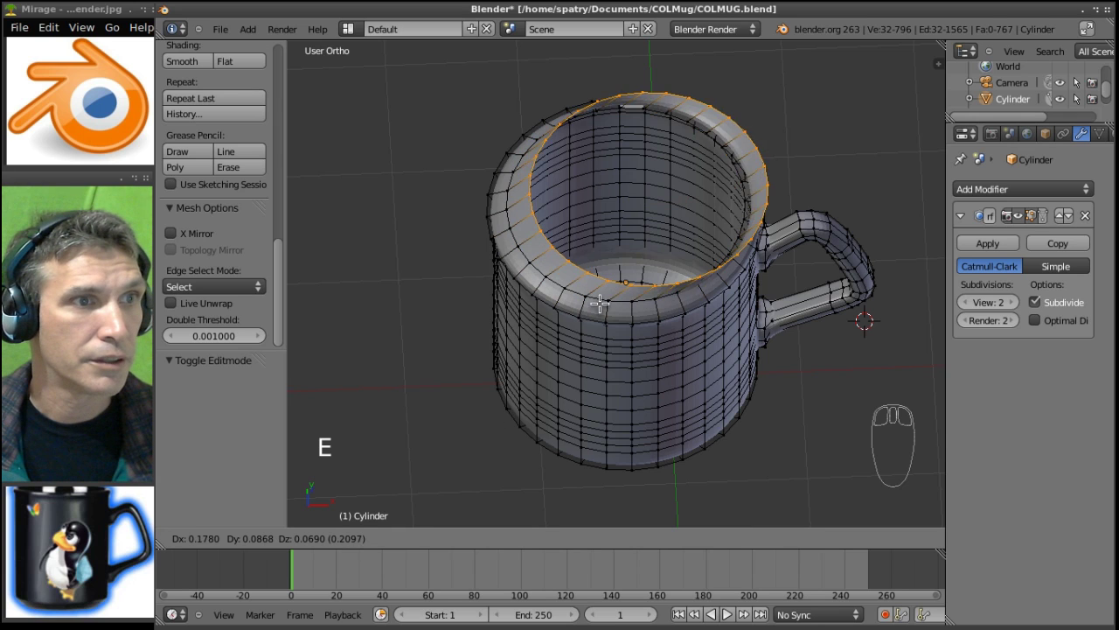
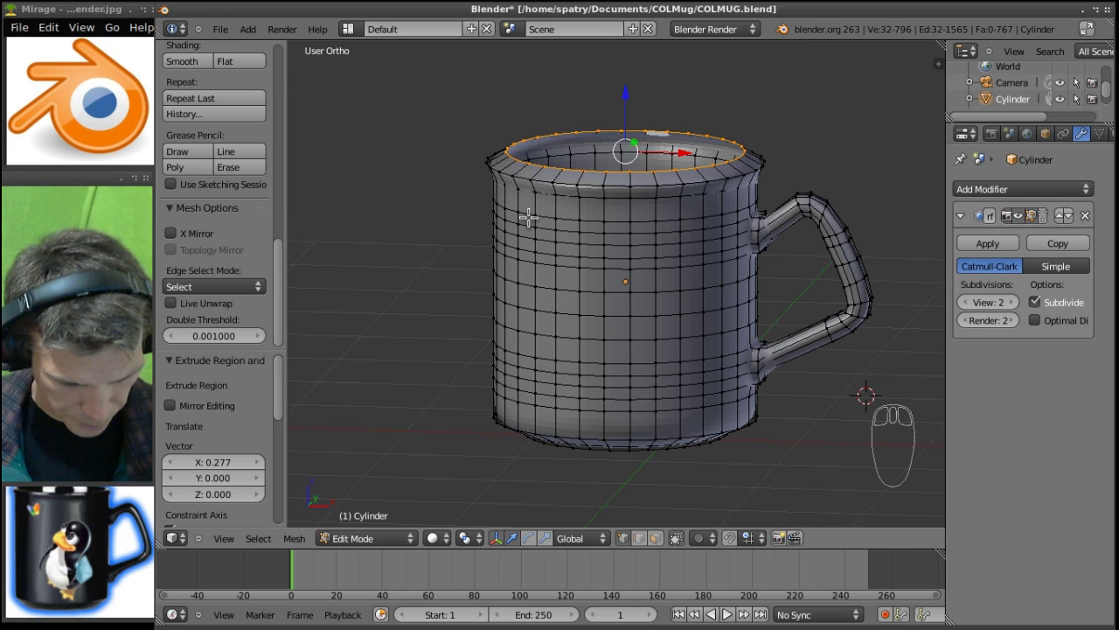
- Extrude the top rim loop a second time, leaving it in place
{"action": "key", "text": "e"}
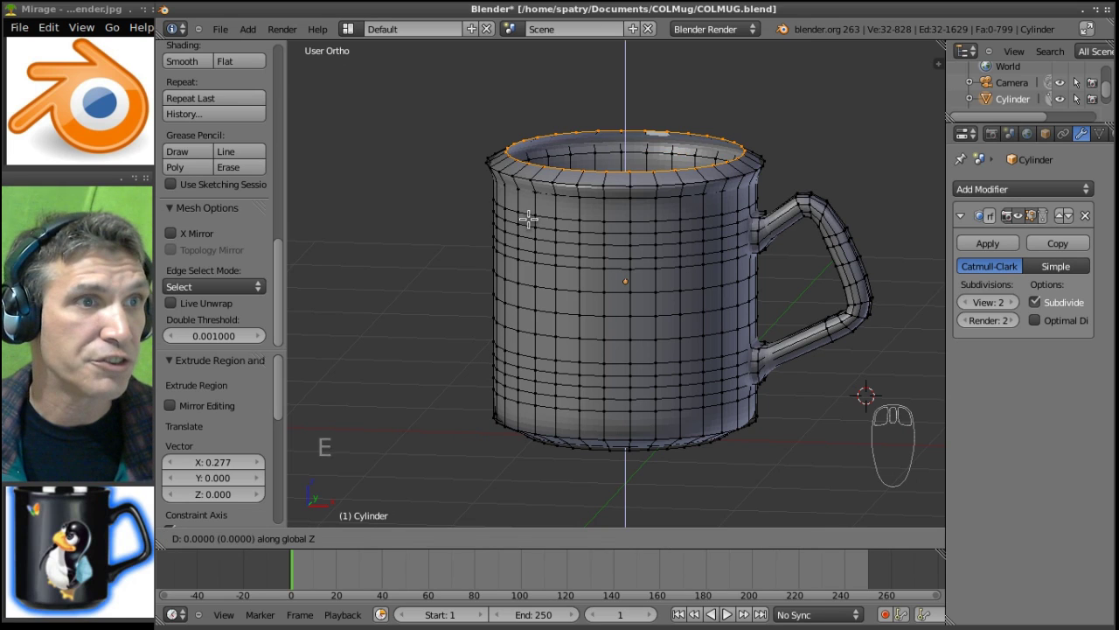
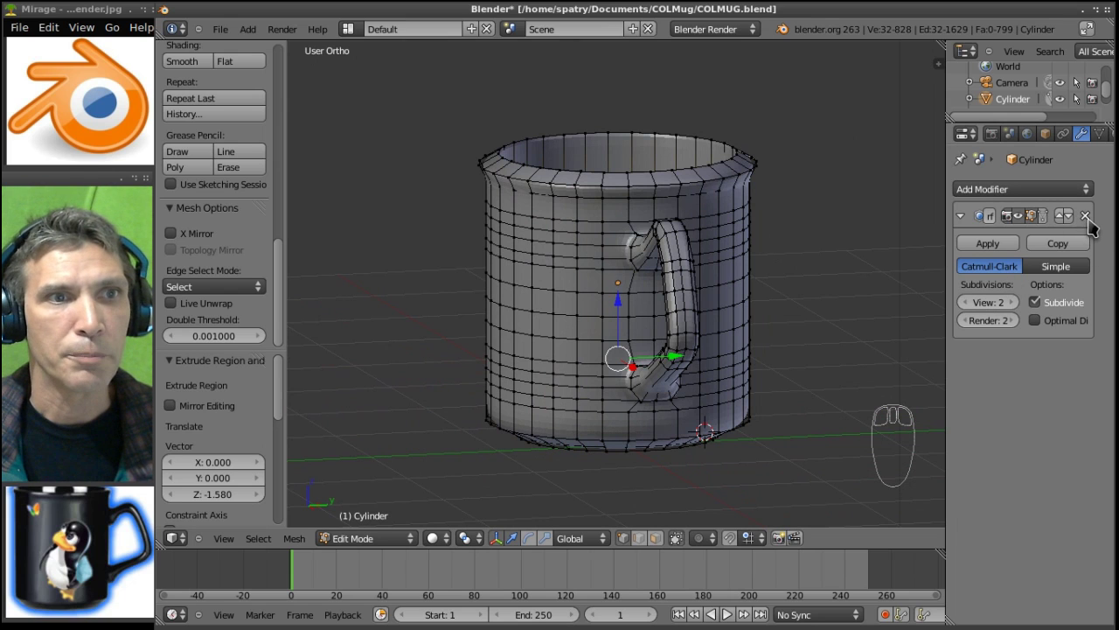
- Remove the Subsurf modifier so the mug shows its raw flat-shaded mesh
{"action": "left_click_drag", "start_coordinate": [1093, 221], "coordinate": [248, 269]}
{"action": "left_click_drag", "start_coordinate": [249, 269], "coordinate": [238, 225]}
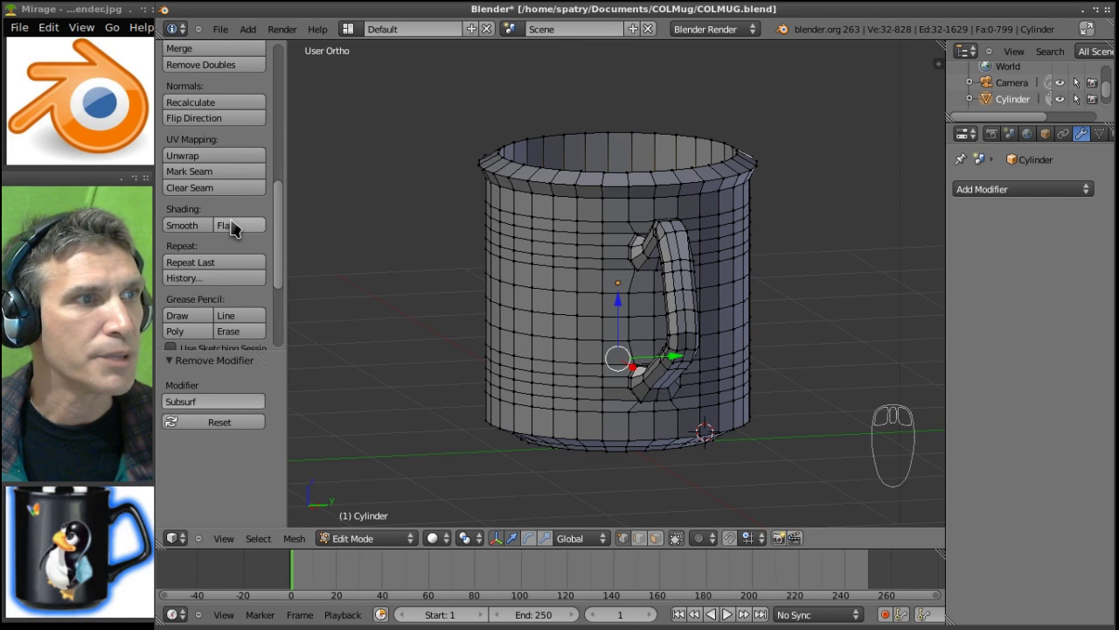
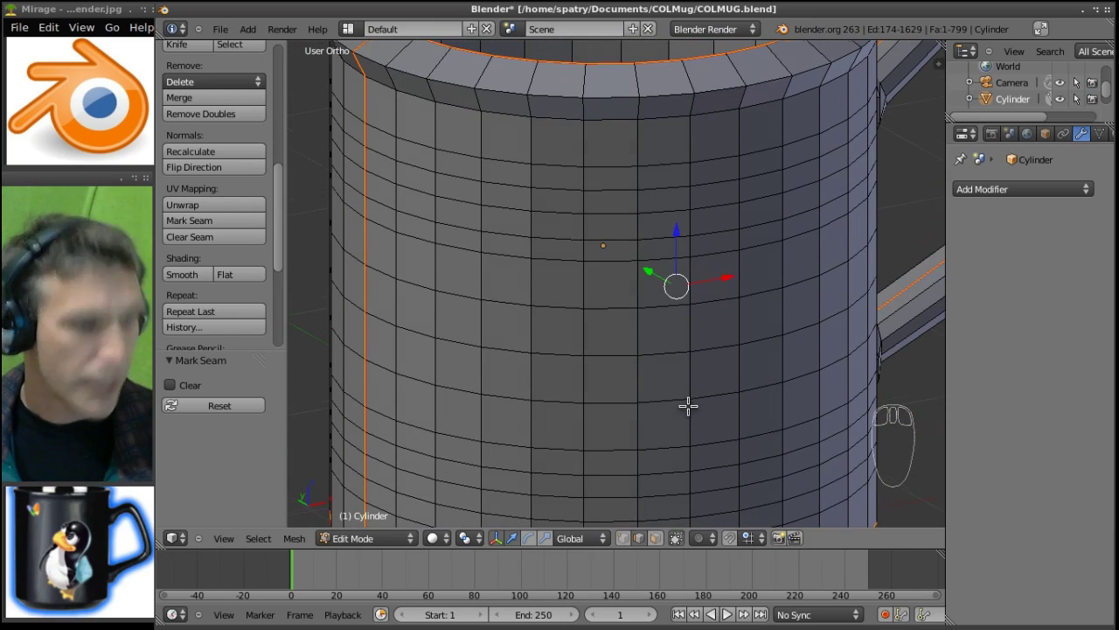
- Deselect the whole mesh so only the red seam edges stand out
{"action": "key", "text": "a"}
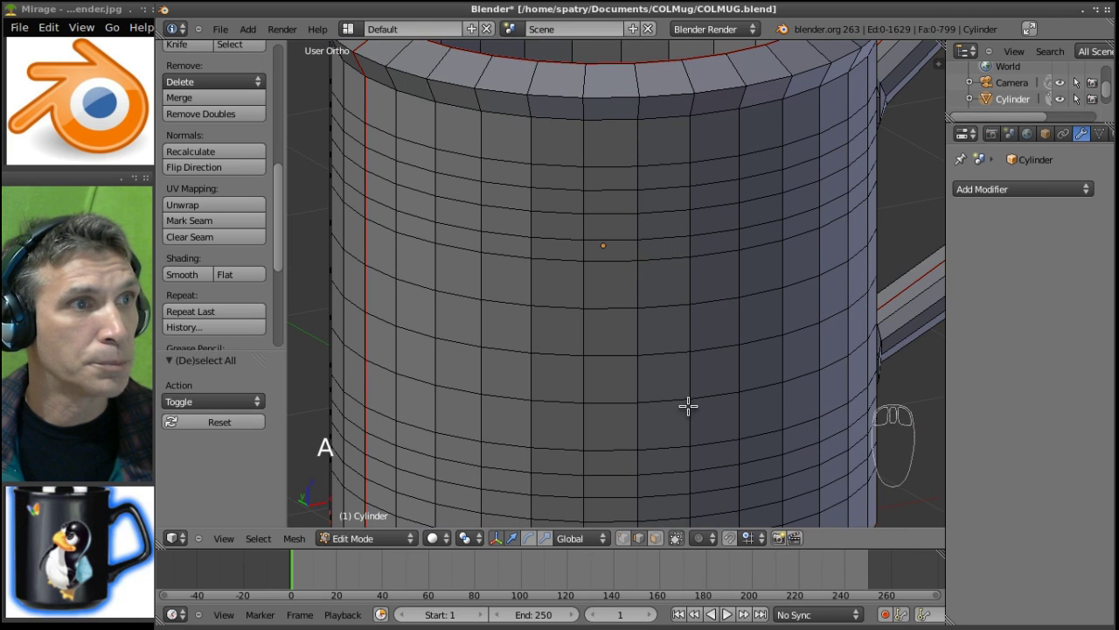
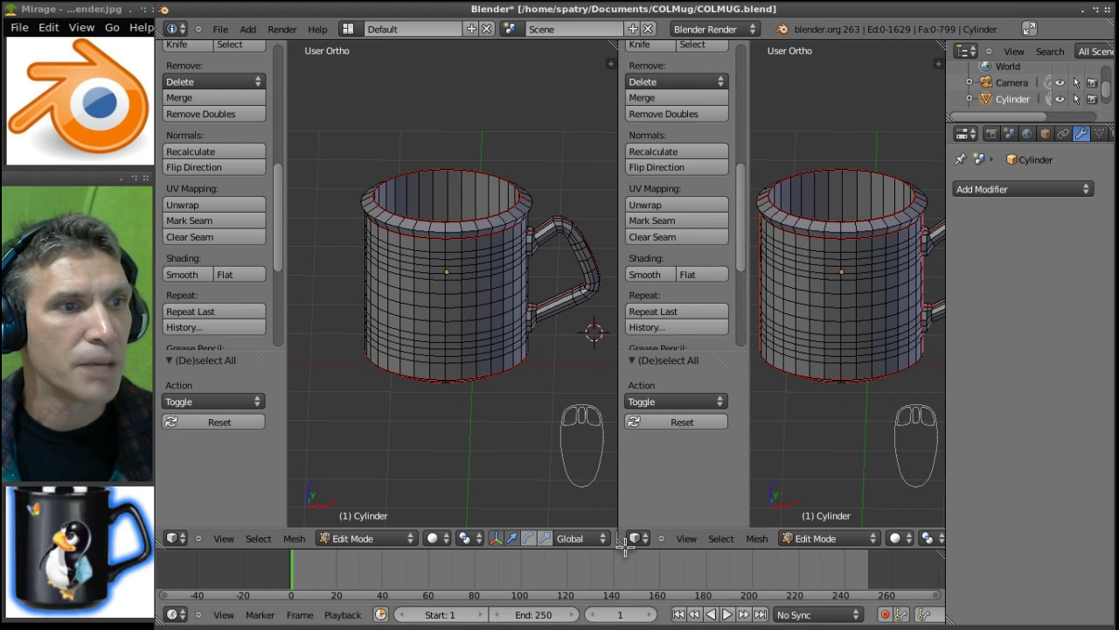
- Make the right view a UV/Image Editor and select every vertex of the mug
{"action": "left_click_drag", "start_coordinate": [637, 540], "coordinate": [671, 343]}
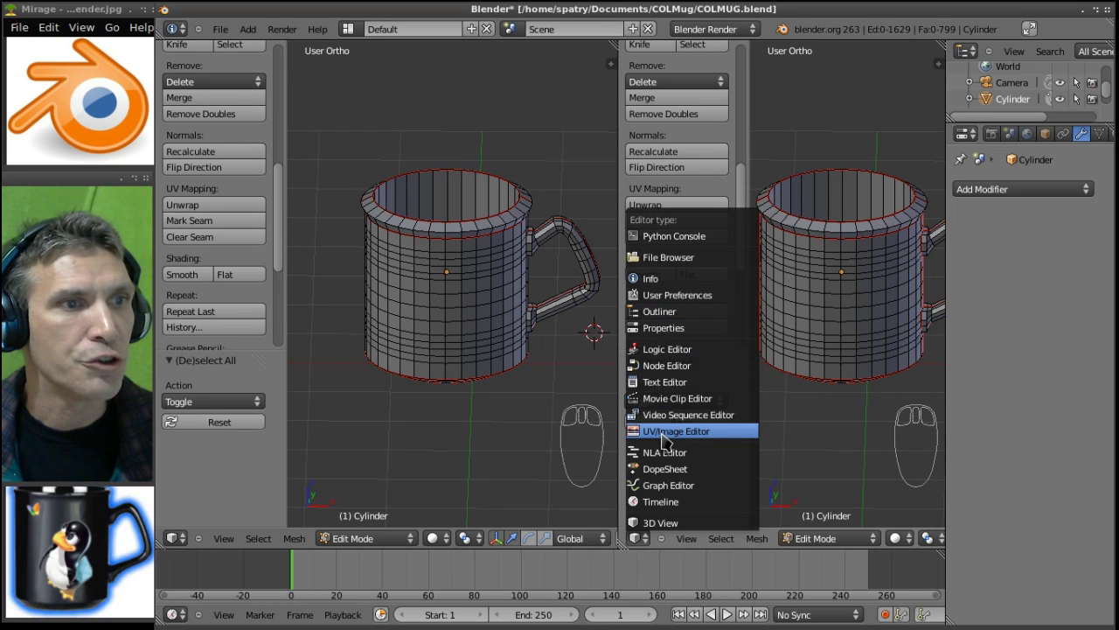
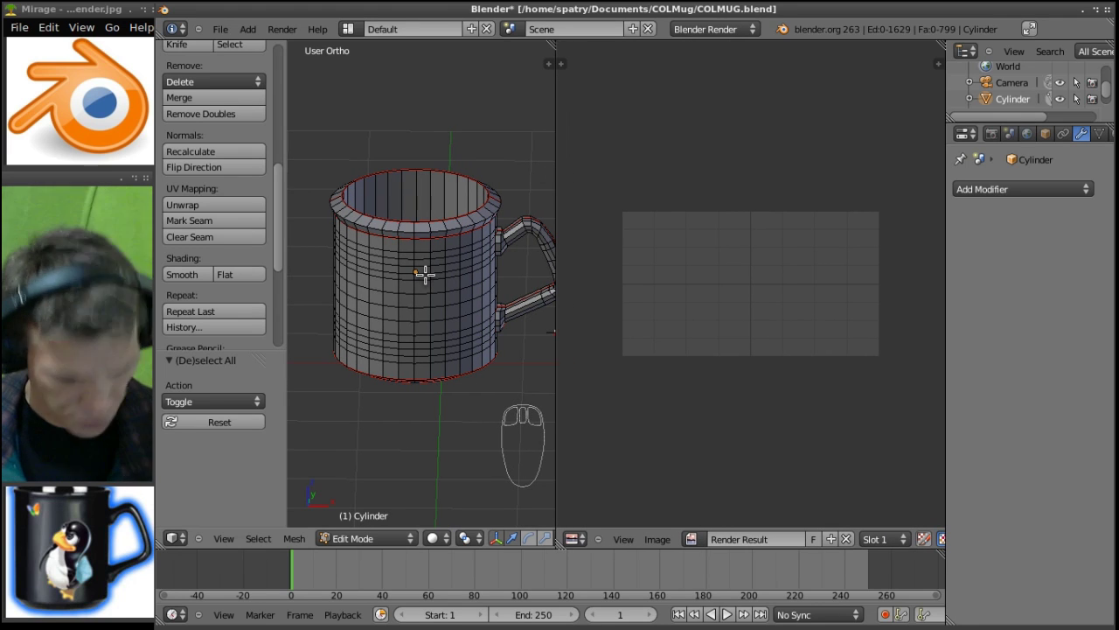
{"action": "key", "text": "a"}
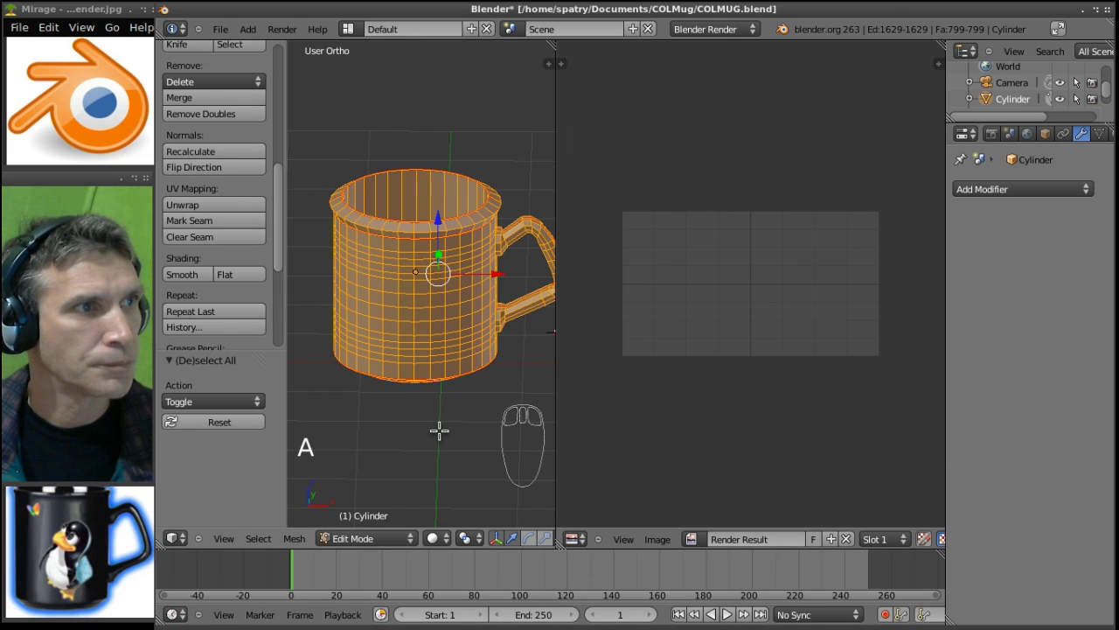
- Bring up the File menu to save the project as COLMUG_colvideo.blend
{"action": "left_click_drag", "start_coordinate": [230, 32], "coordinate": [233, 151]}
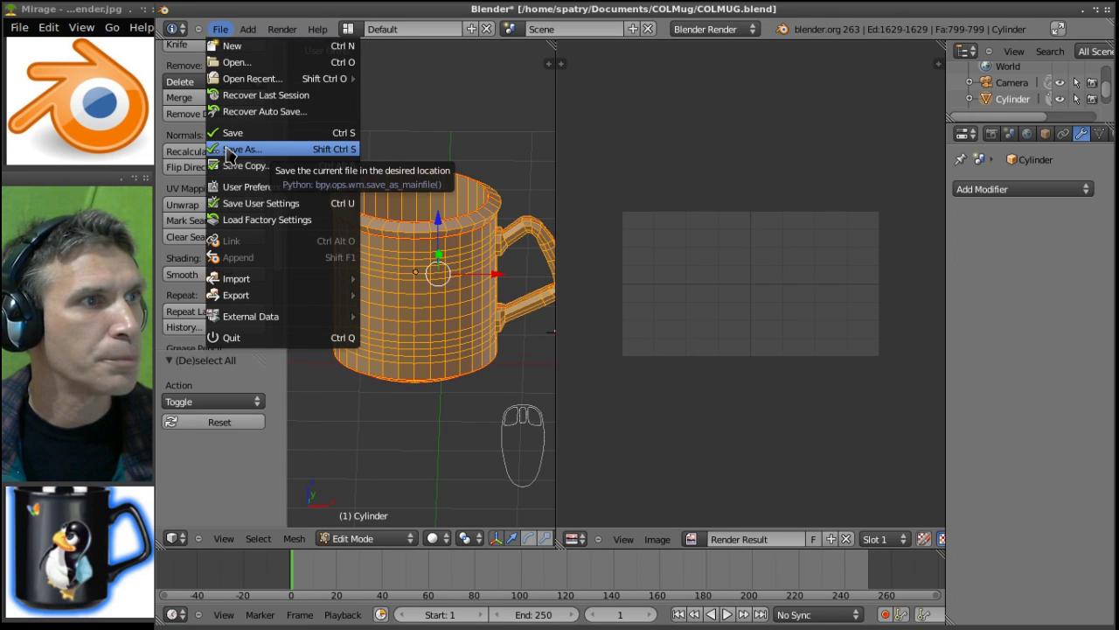
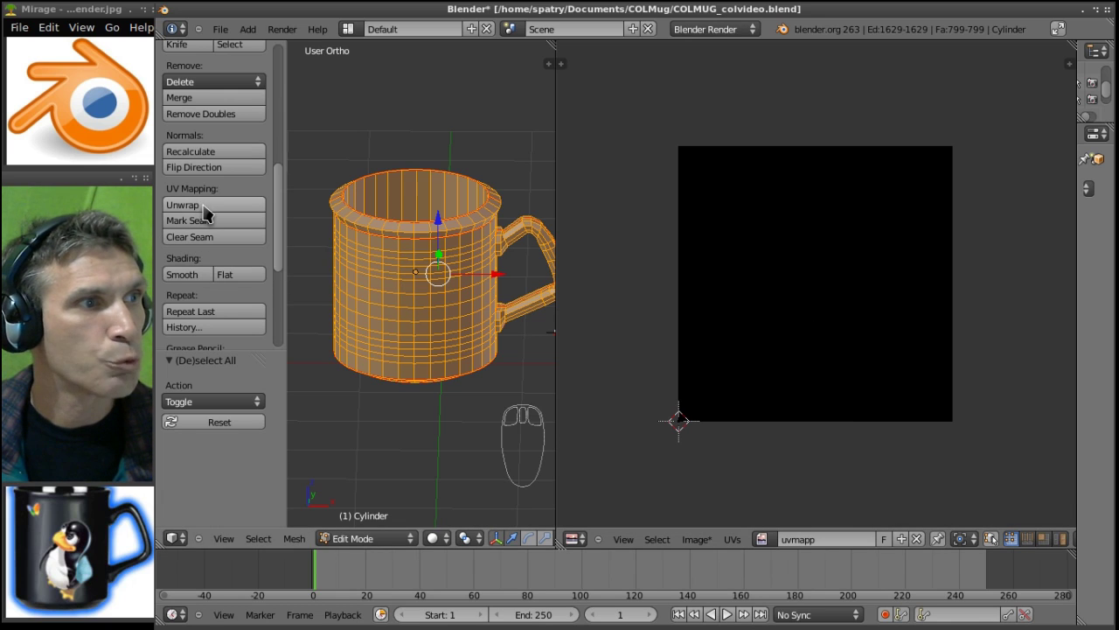
- Bring up the unwrap choices for the selected mug mesh
{"action": "left_click_drag", "start_coordinate": [209, 210], "coordinate": [219, 212]}
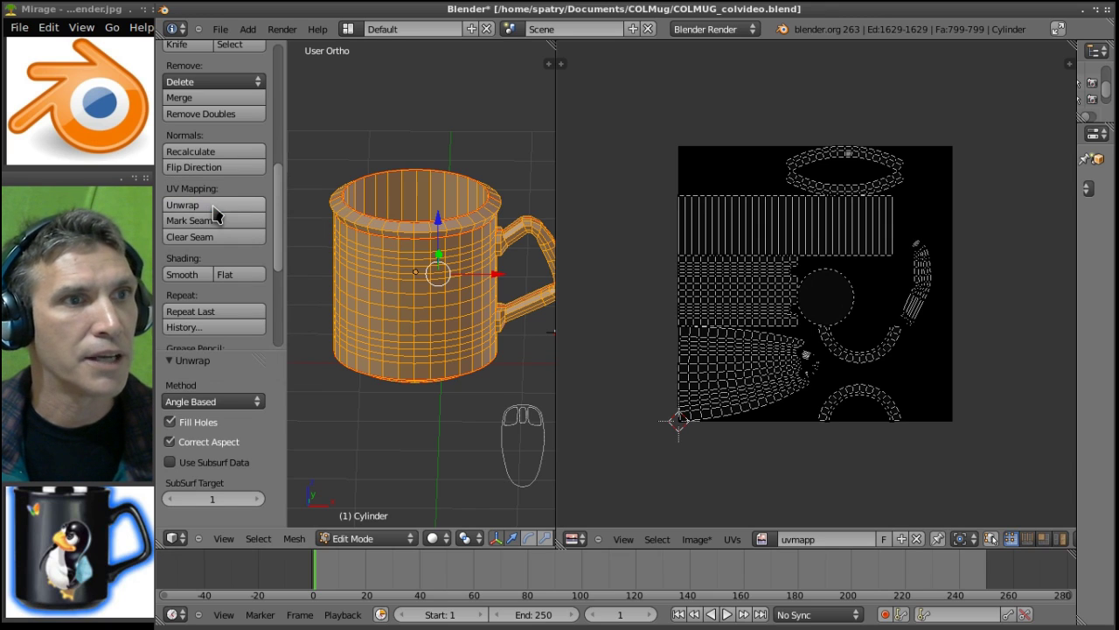
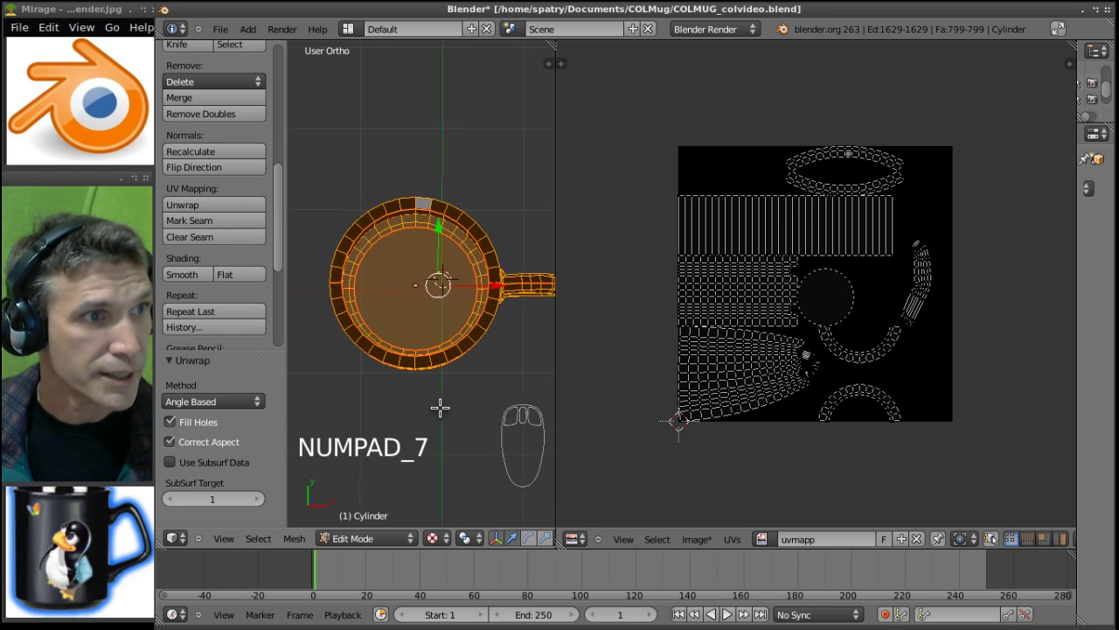
- View the mug straight-on in front orthographic view
{"action": "key", "text": "KP_1"}
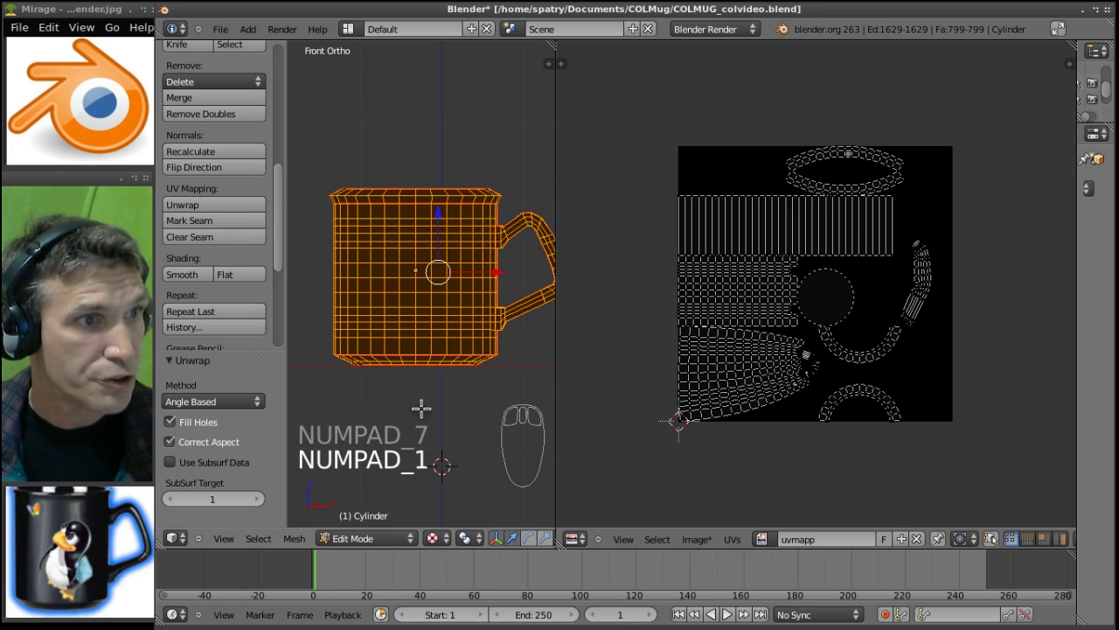
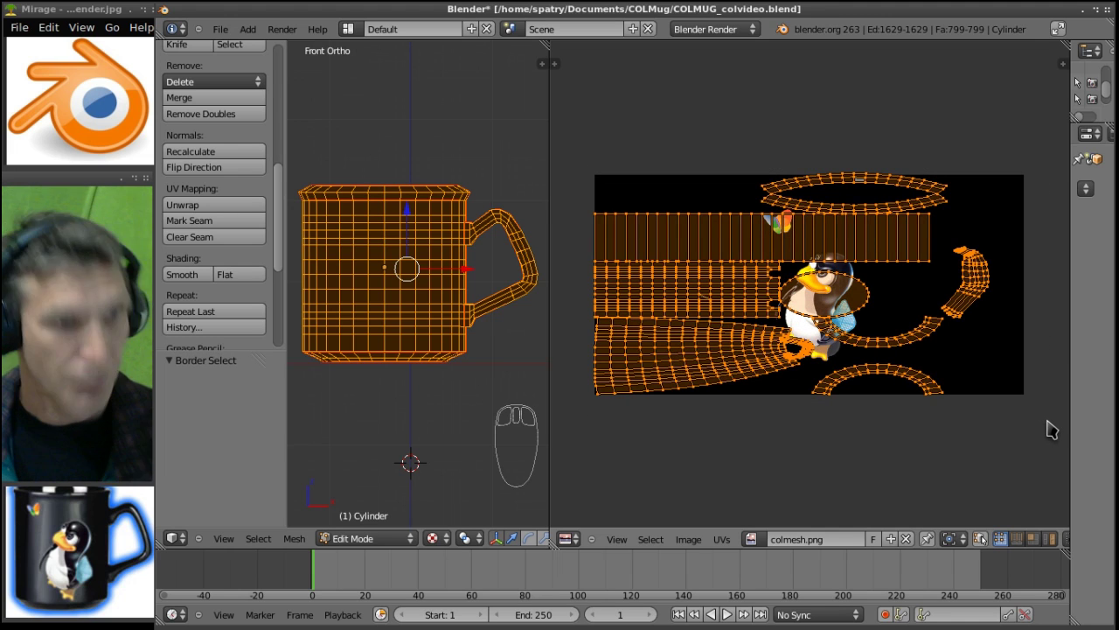
- Scale and move the whole UV layout over the Tux and butterfly image
{"action": "key", "text": "s"}
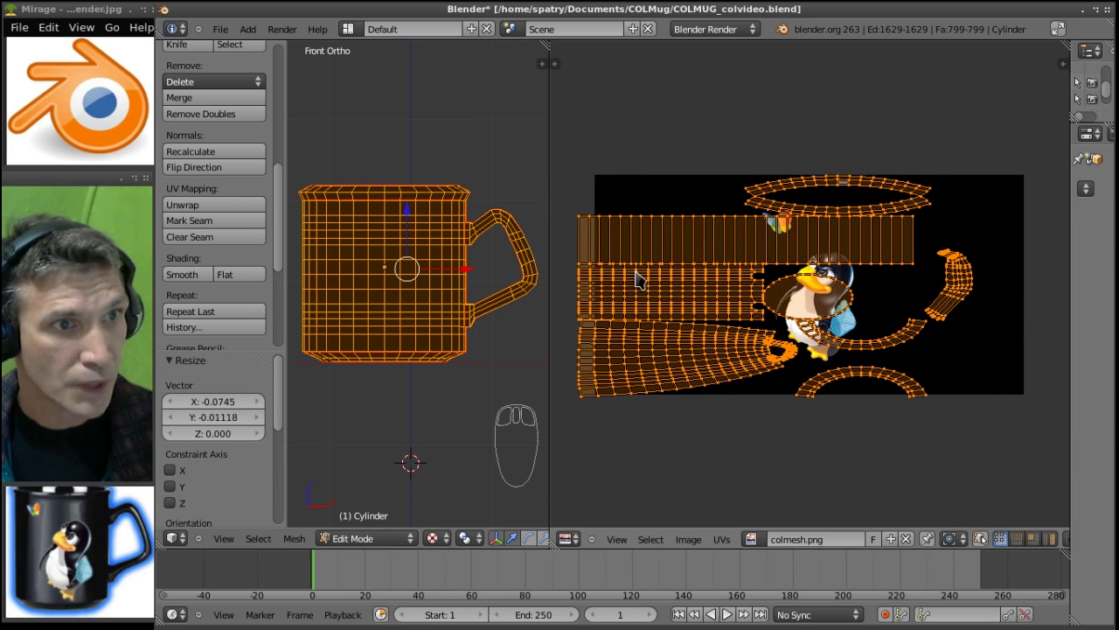
{"action": "key", "text": "g"}
{"action": "left_click", "coordinate": [687, 289]}
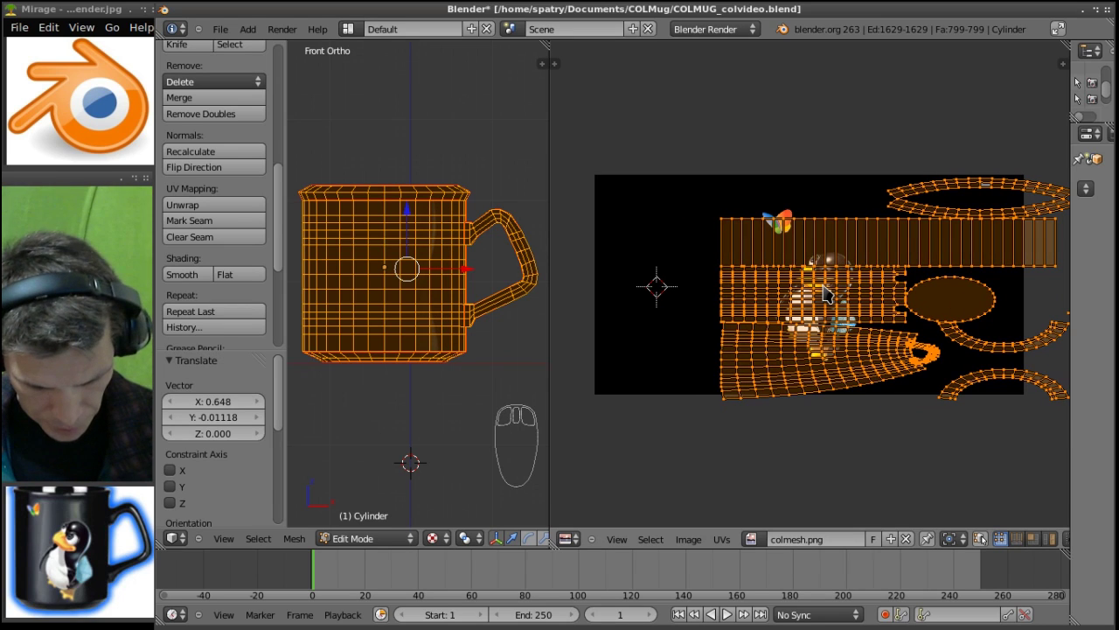
{"action": "key", "text": "s"}
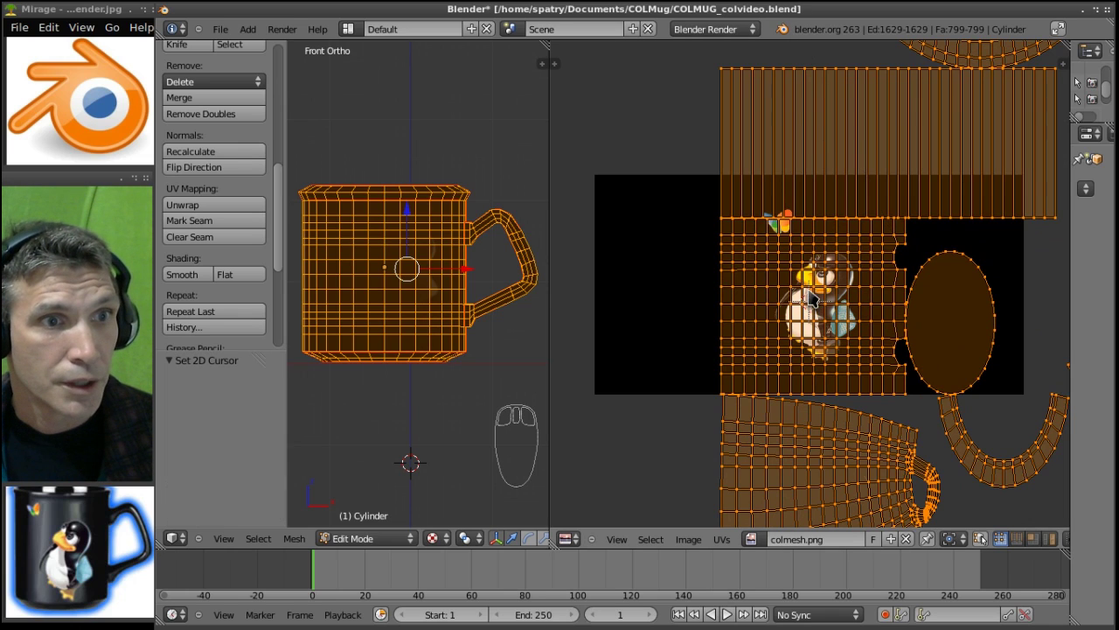
- Shift the whole UV layout and shrink it to fit over colmesh.png
{"action": "key", "text": "g"}
{"action": "left_click_drag", "start_coordinate": [828, 299], "coordinate": [816, 291]}
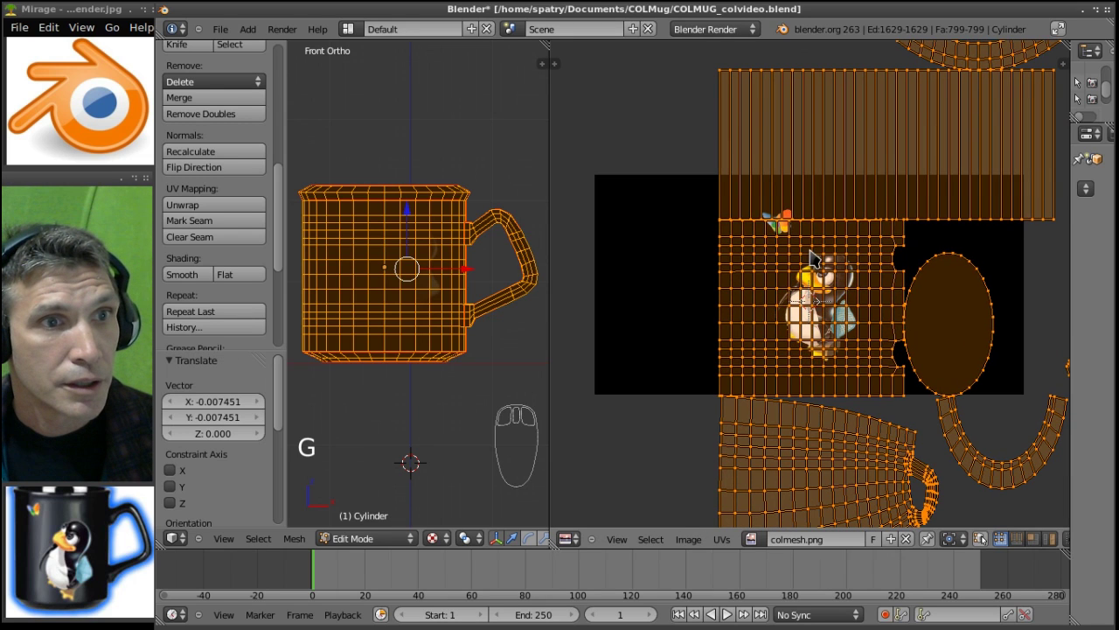
{"action": "key", "text": "g"}
{"action": "left_click_drag", "start_coordinate": [824, 305], "coordinate": [816, 275]}
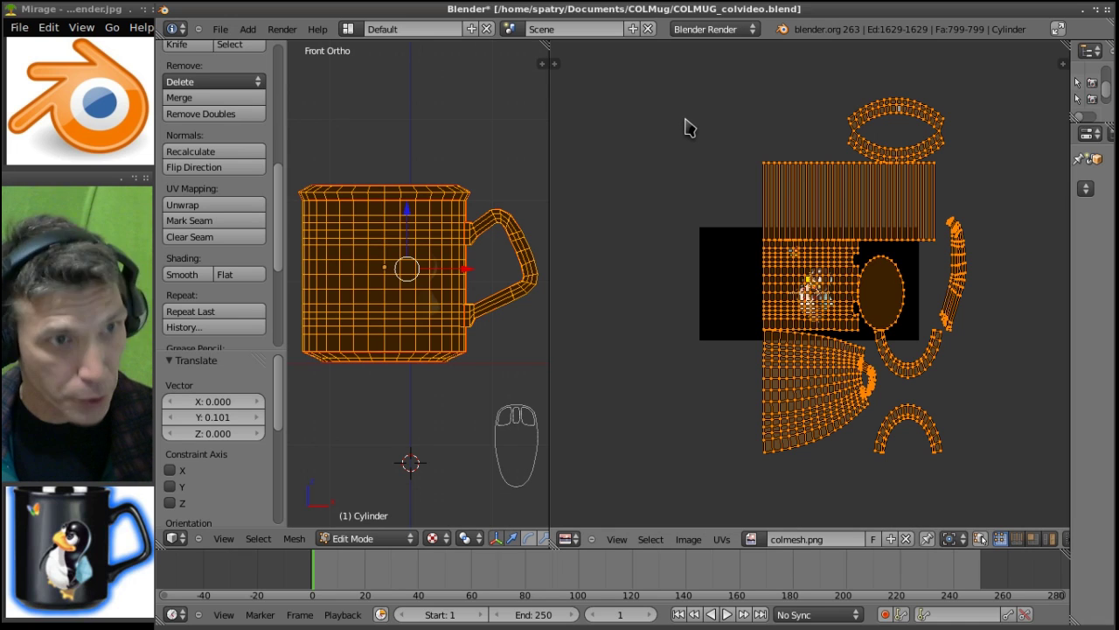
- Shrink the rim UV island to a small ring and move it toward the image's top edge
{"action": "key", "text": "a"}
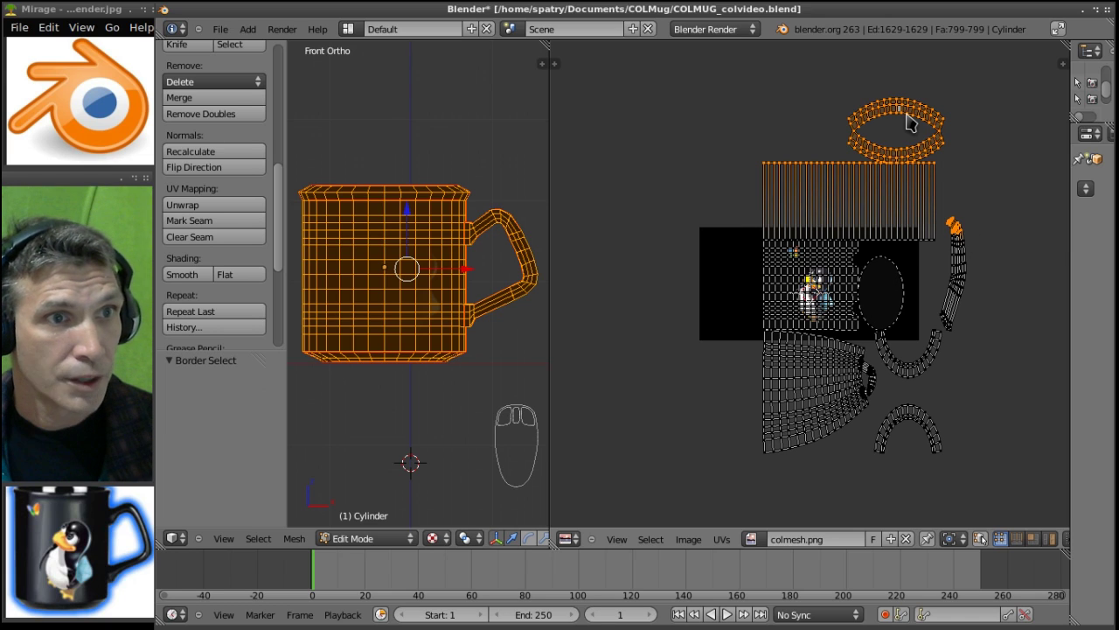
{"action": "key", "text": "s"}
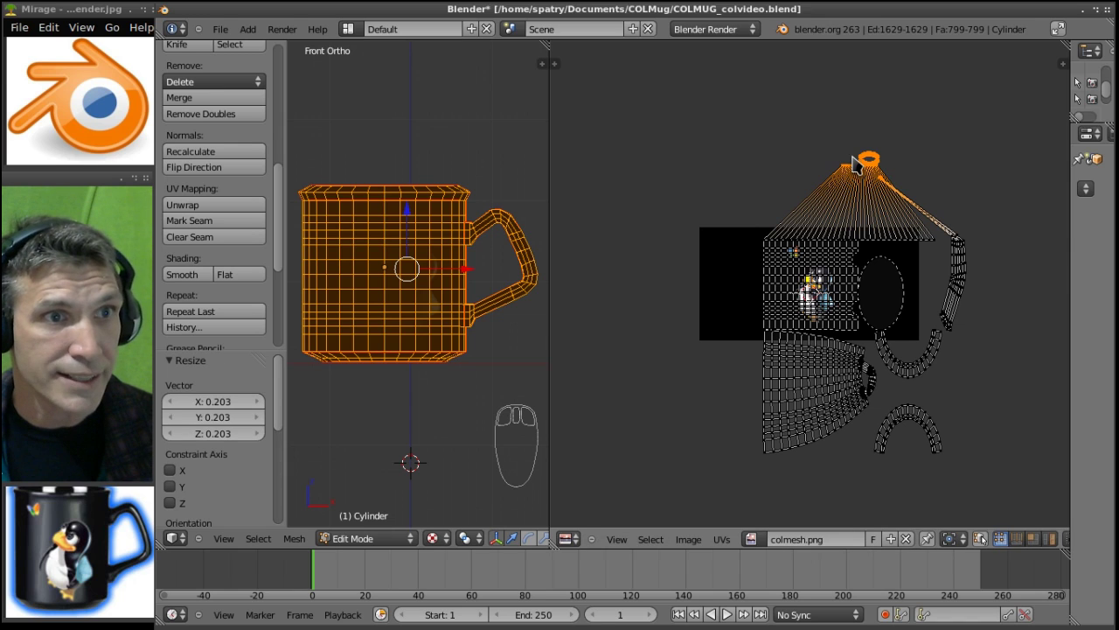
{"action": "key", "text": "g"}
{"action": "left_click", "coordinate": [863, 165]}
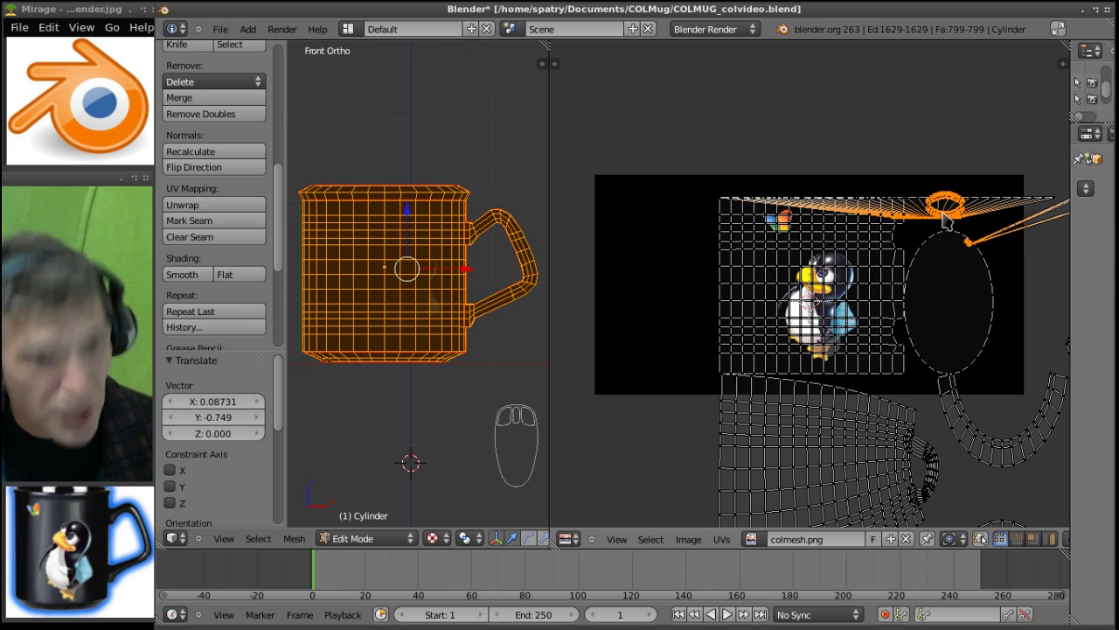
{"action": "key", "text": "g"}
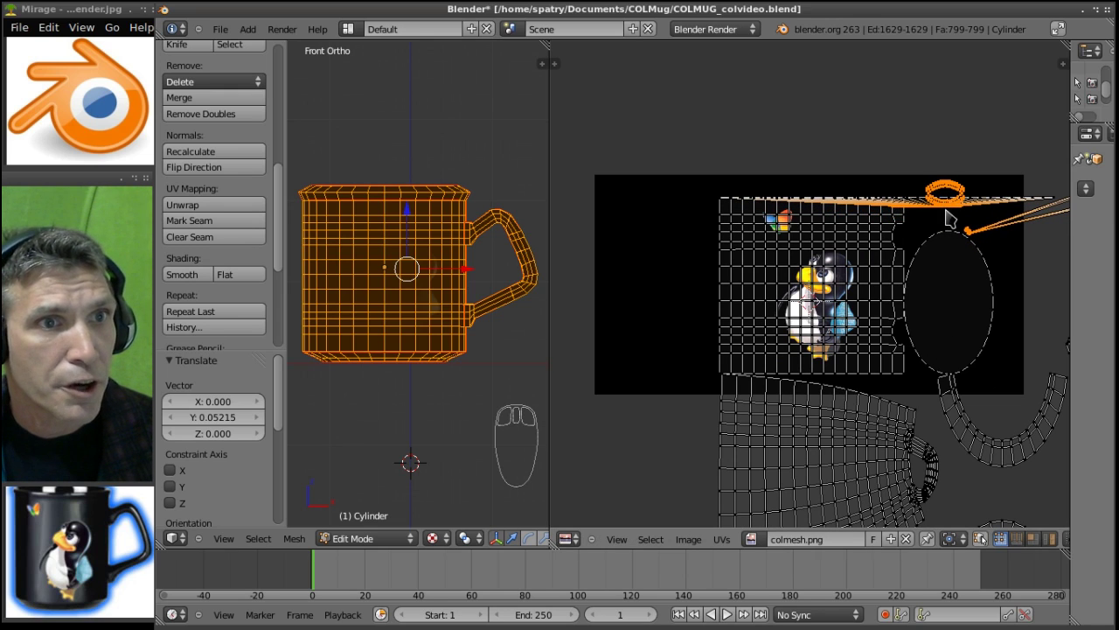
{"action": "key", "text": "a"}
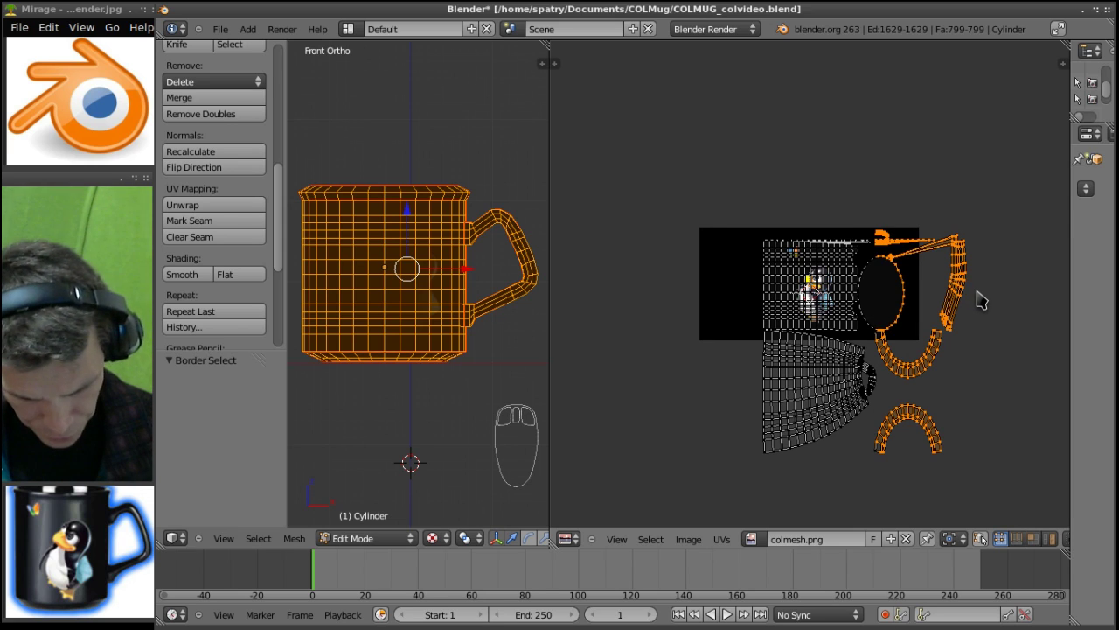
- Resize and place the handle UV island, then shrink the mug's lower UV island
{"action": "key", "text": "s"}
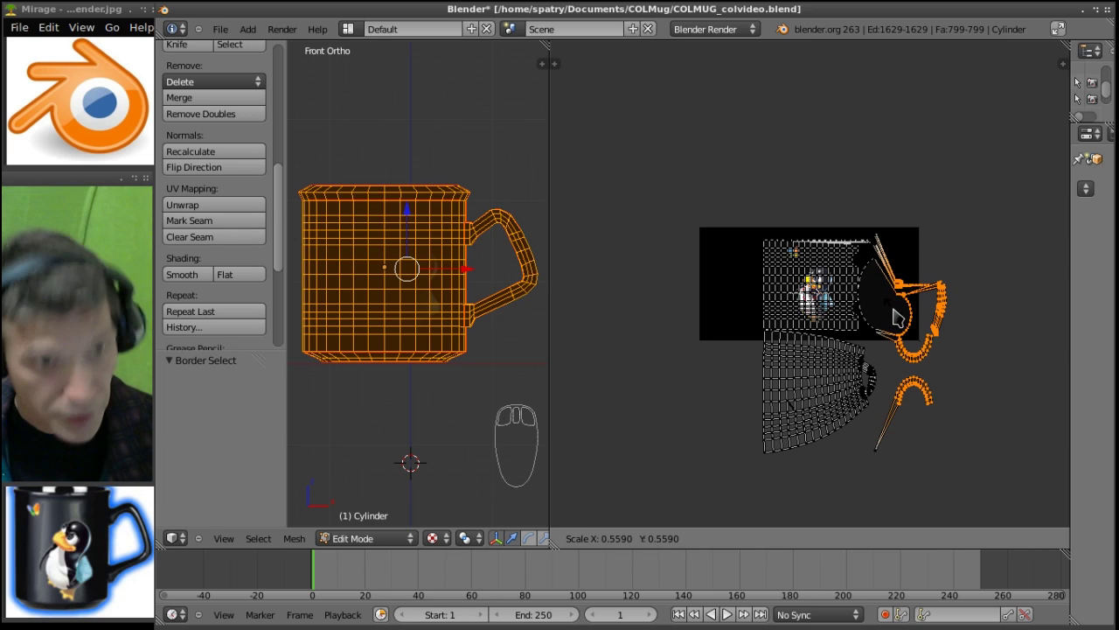
{"action": "key", "text": "g"}
{"action": "left_click", "coordinate": [930, 345]}
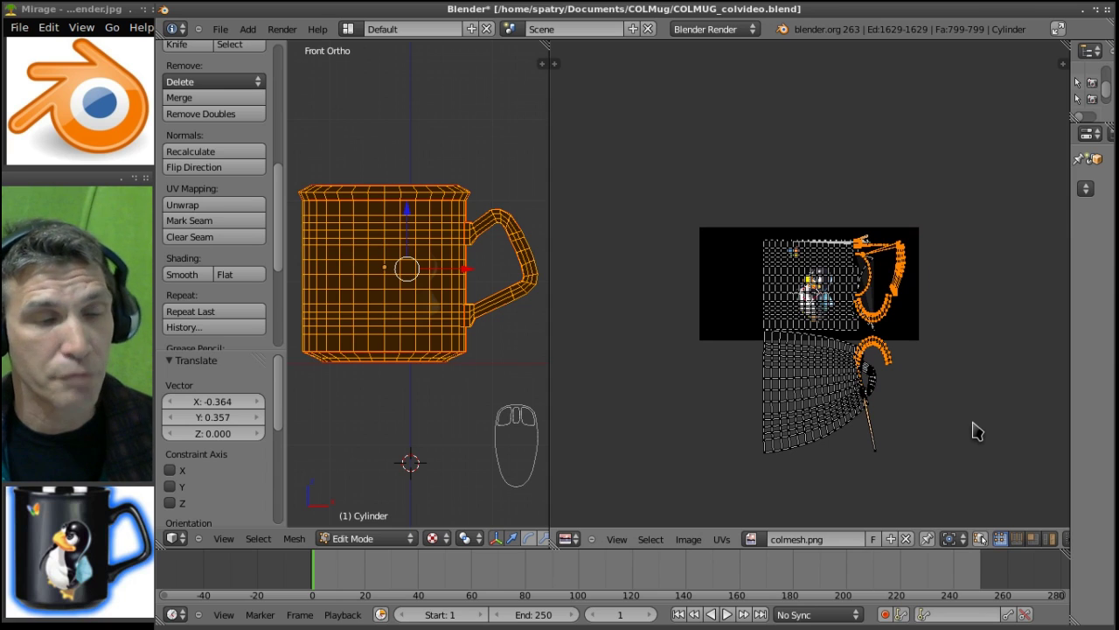
{"action": "key", "text": "a"}
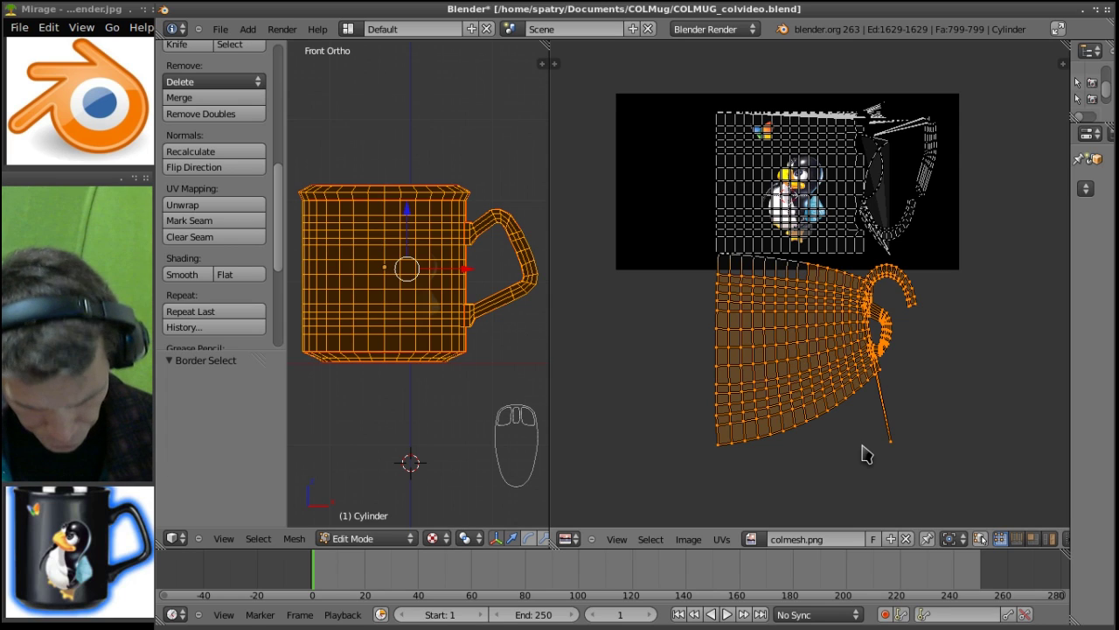
{"action": "key", "text": "s"}
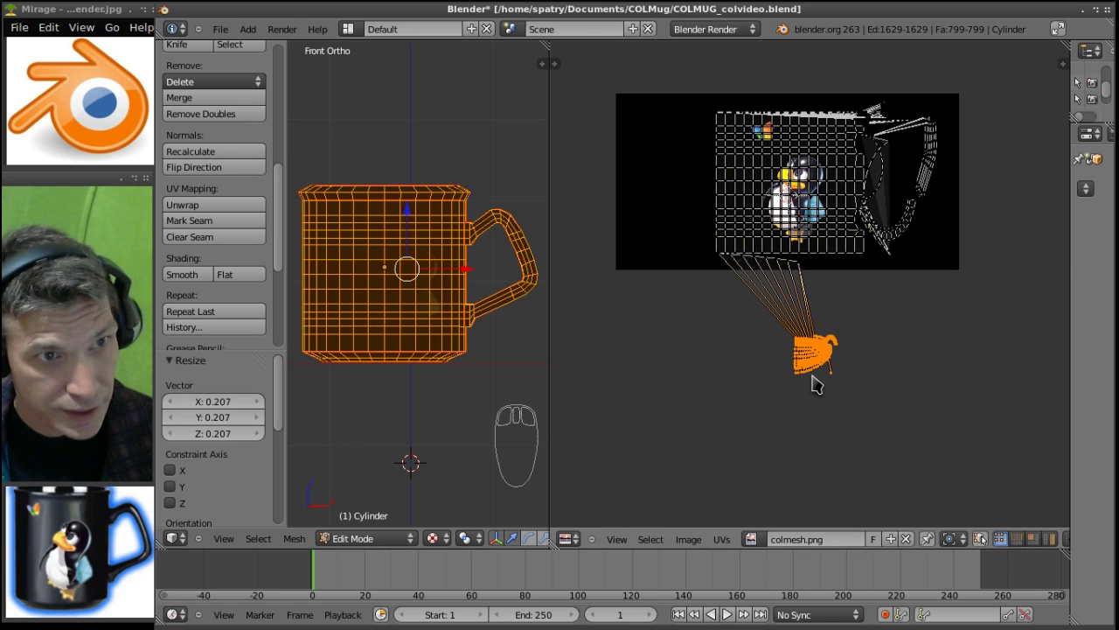
- Move the squashed lower UV piece off the image and deselect all UV points
{"action": "key", "text": "g"}
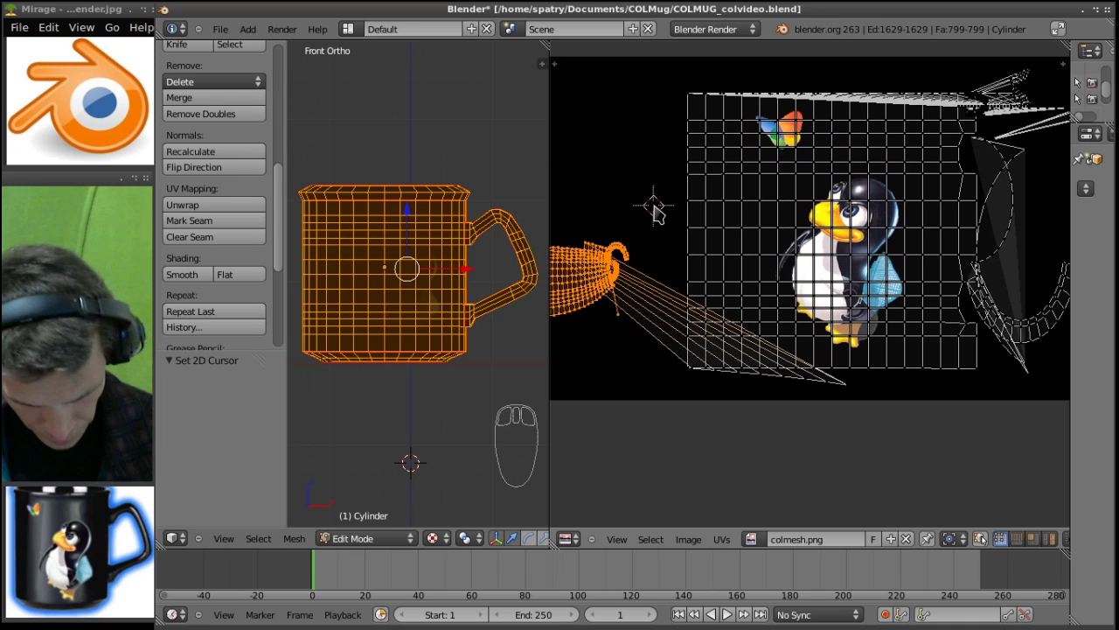
{"action": "key", "text": "a"}
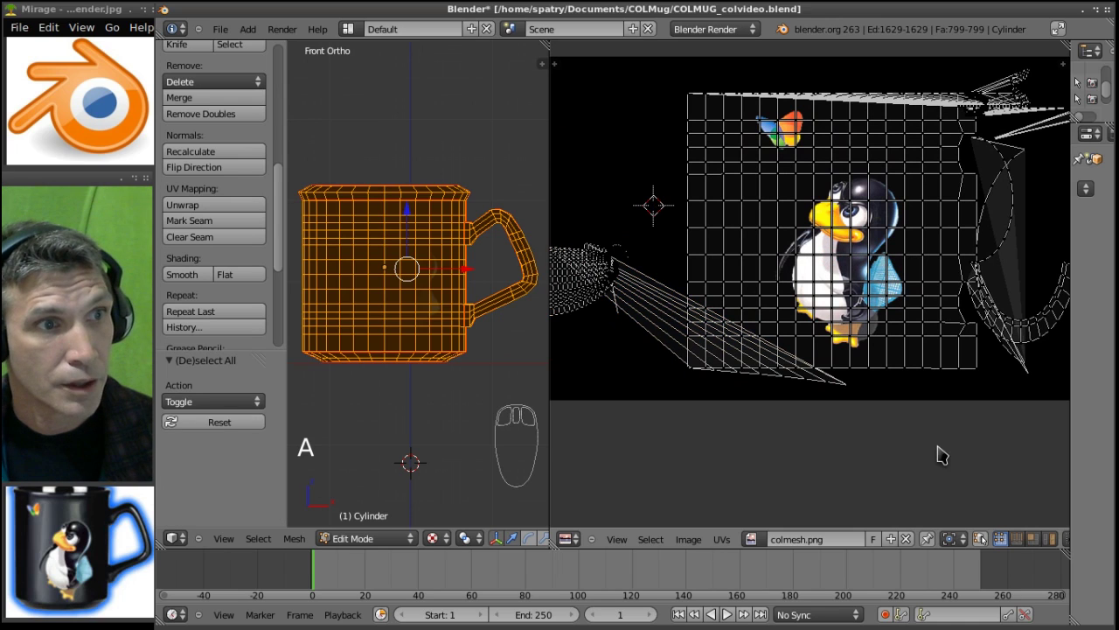
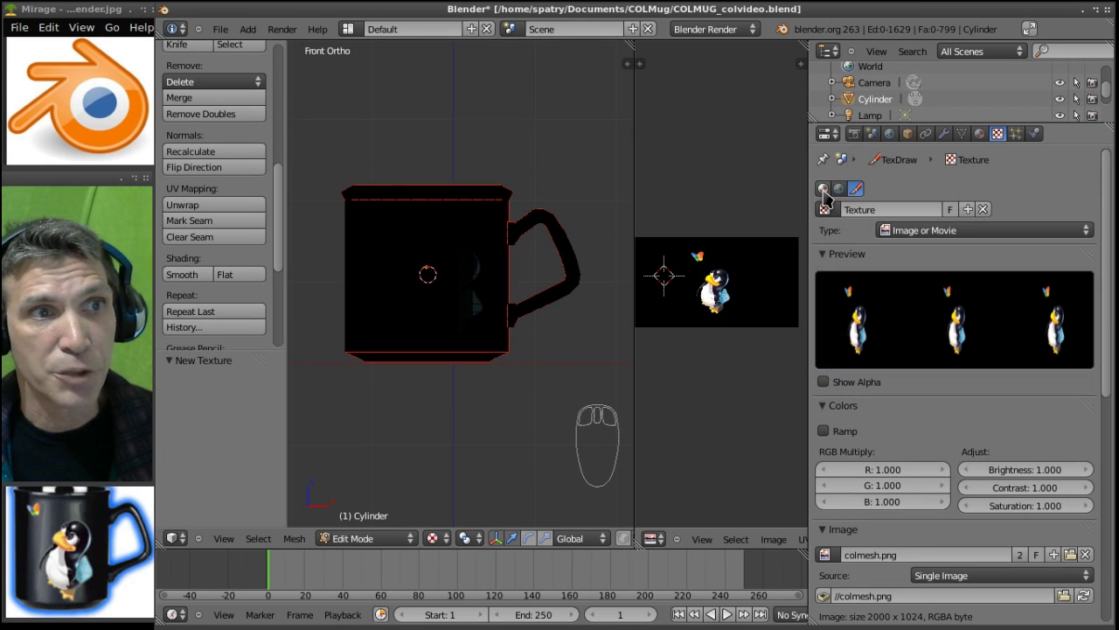
- Reveal the Cylinder material's texture slots so colmesh.png can be assigned
{"action": "left_click_drag", "start_coordinate": [829, 196], "coordinate": [981, 229]}
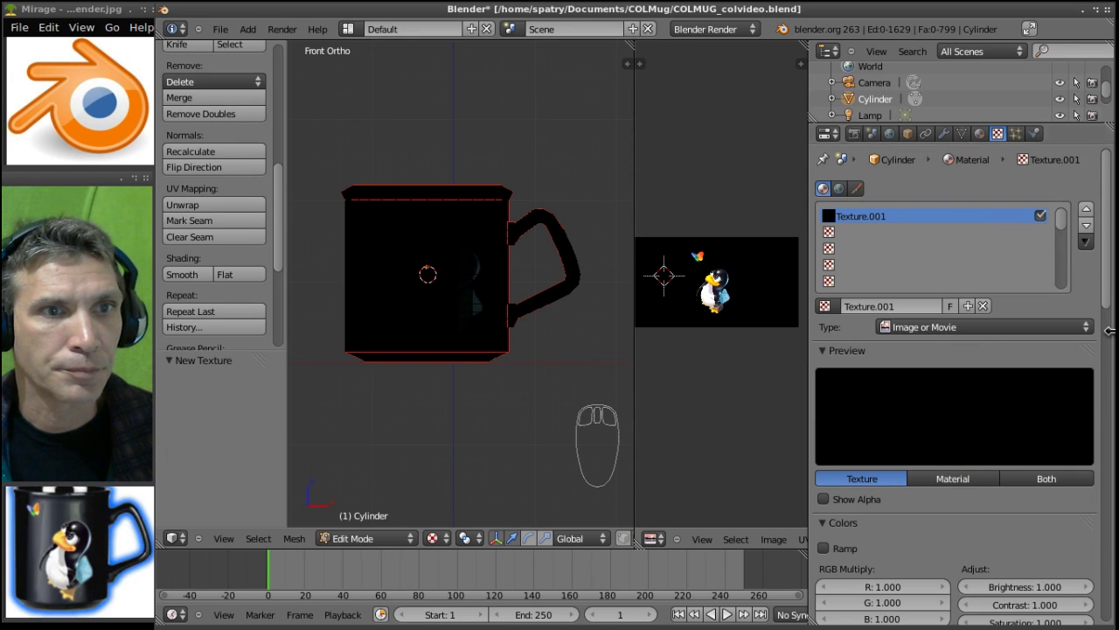
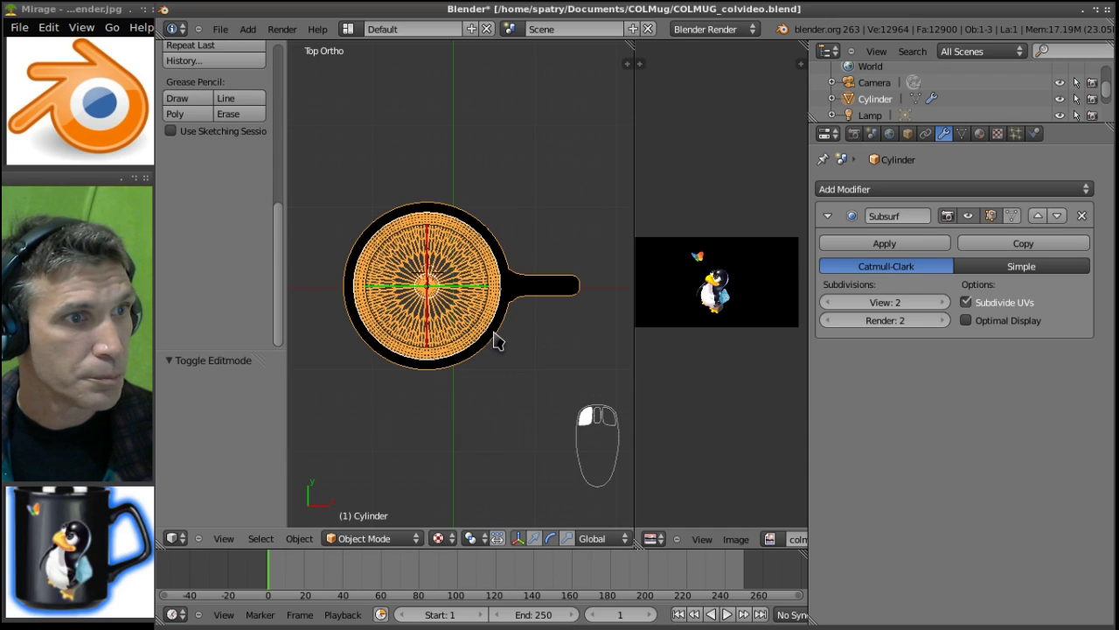
- Orbit to view the subdivided mug from an angle and turn it about its Z axis
{"action": "left_click_drag", "start_coordinate": [501, 337], "coordinate": [558, 544]}
{"action": "left_click_drag", "start_coordinate": [558, 544], "coordinate": [547, 420]}
{"action": "left_click_drag", "start_coordinate": [548, 421], "coordinate": [571, 427]}
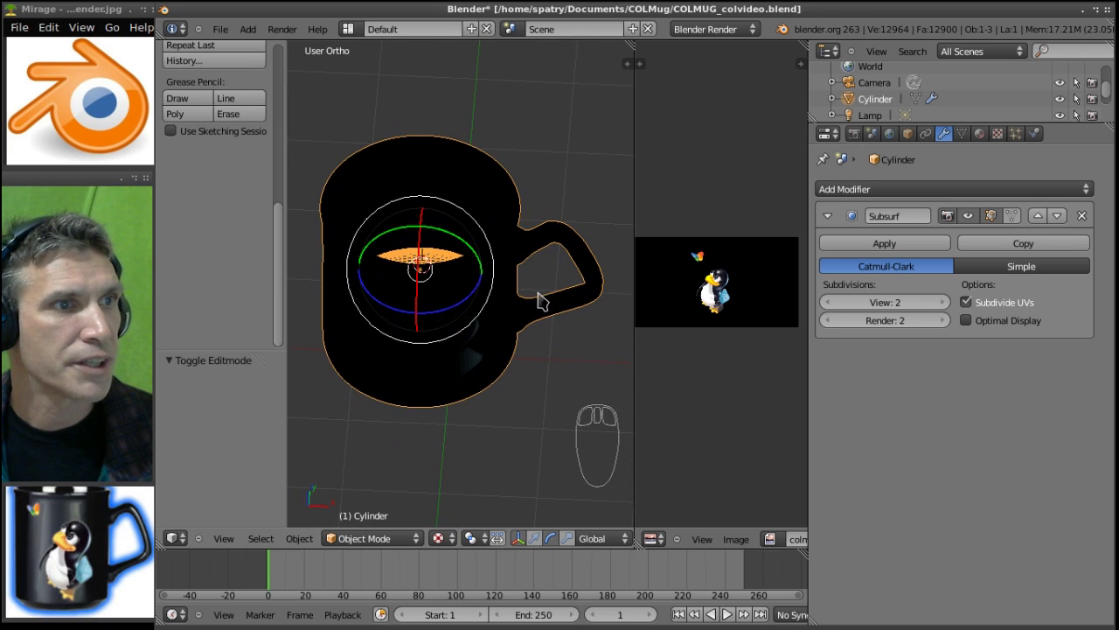
{"action": "left_click_drag", "start_coordinate": [460, 313], "coordinate": [495, 299]}
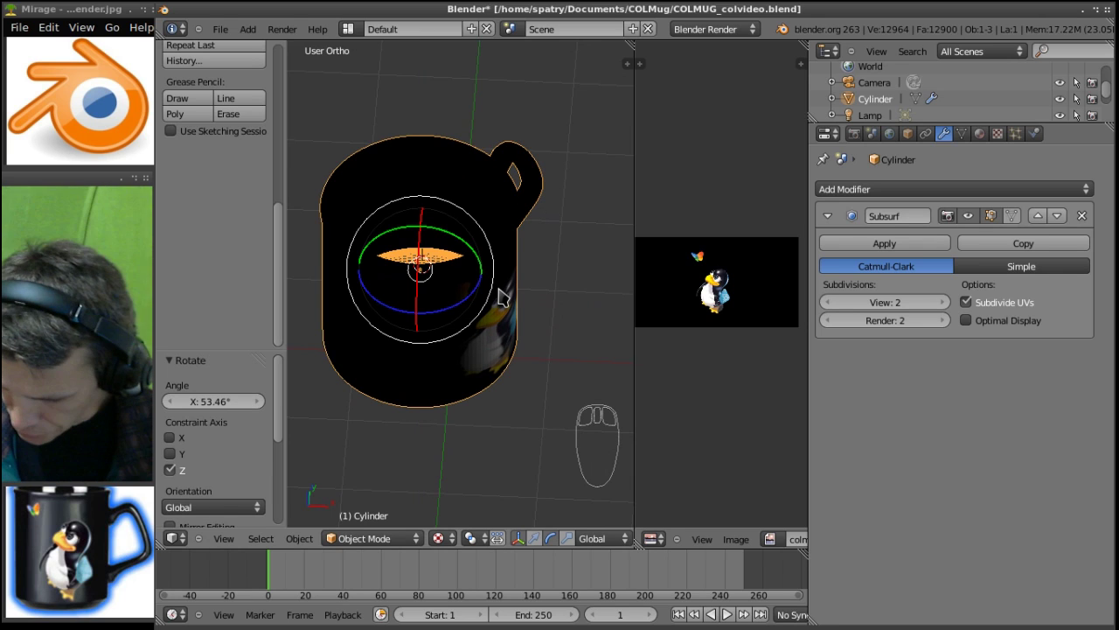
- Check the mug's framing through the camera, then go to top view and head toward the lamp
{"action": "key", "text": "KP_5"}
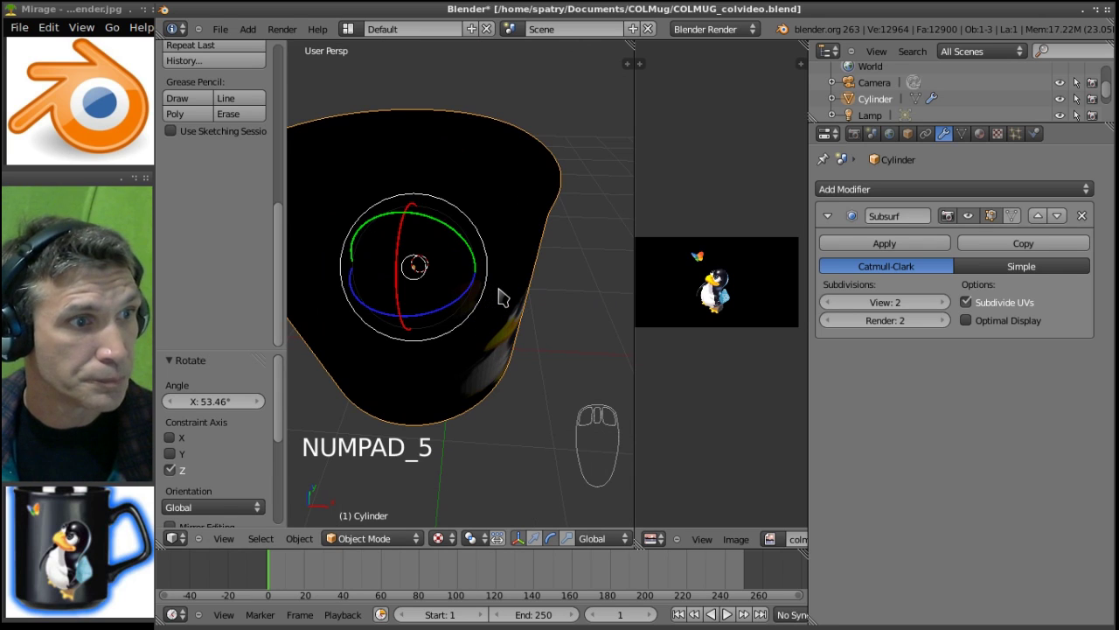
{"action": "key", "text": "KP_0"}
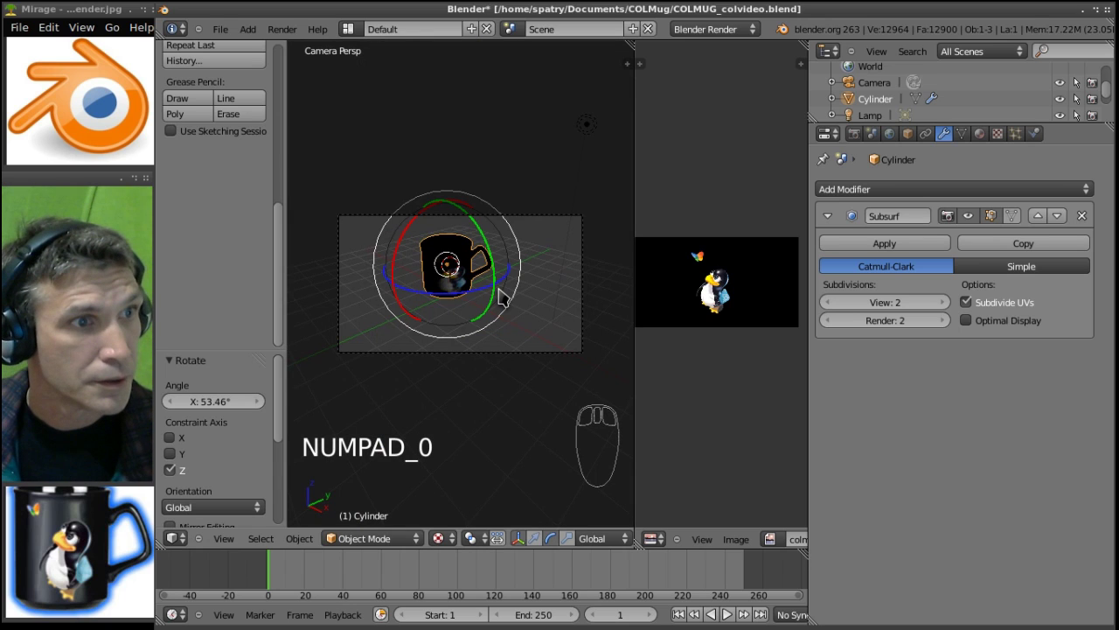
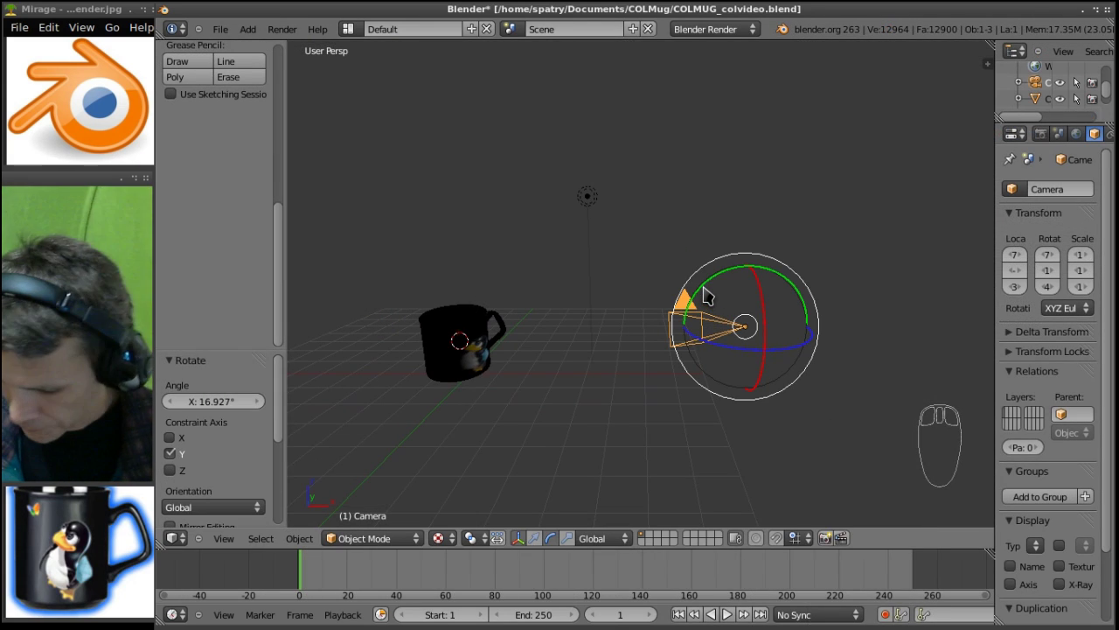
{"action": "key", "text": "KP_0"}
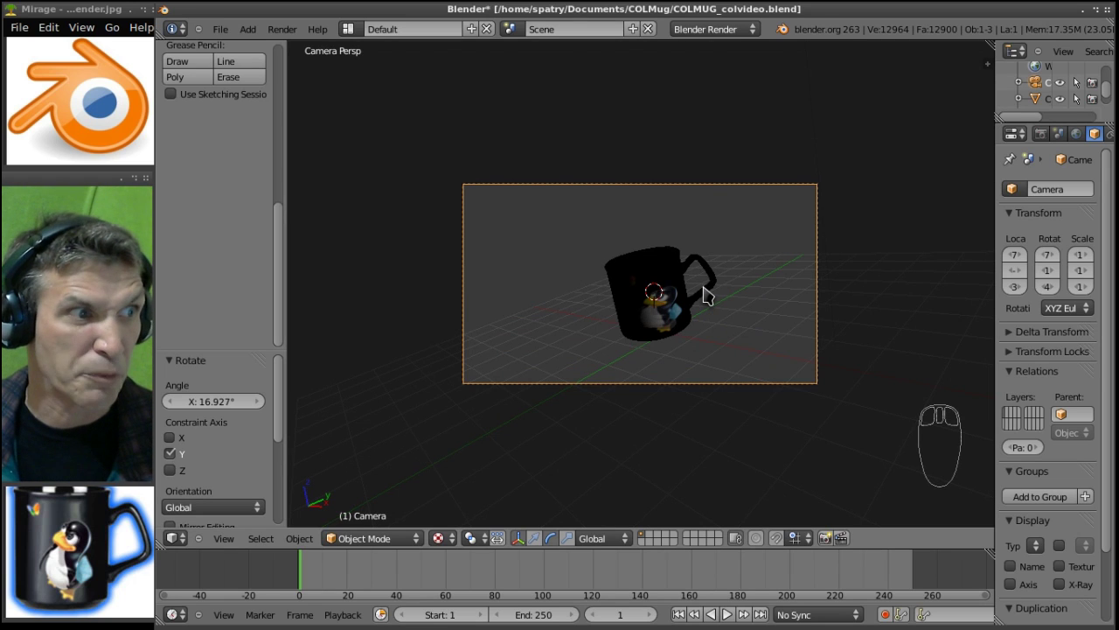
{"action": "scroll", "scroll_direction": "up", "scroll_amount": 3}
{"action": "left_click_drag", "start_coordinate": [711, 297], "coordinate": [712, 298]}
{"action": "key", "text": "KP_7"}
{"action": "scroll", "scroll_direction": "down", "scroll_amount": 3}
{"action": "left_click_drag", "start_coordinate": [693, 289], "coordinate": [617, 148]}
- Move the lamp down near the camera and check the lighting through the camera
{"action": "scroll", "scroll_direction": "up", "scroll_amount": 3}
{"action": "left_click_drag", "start_coordinate": [610, 153], "coordinate": [610, 152]}
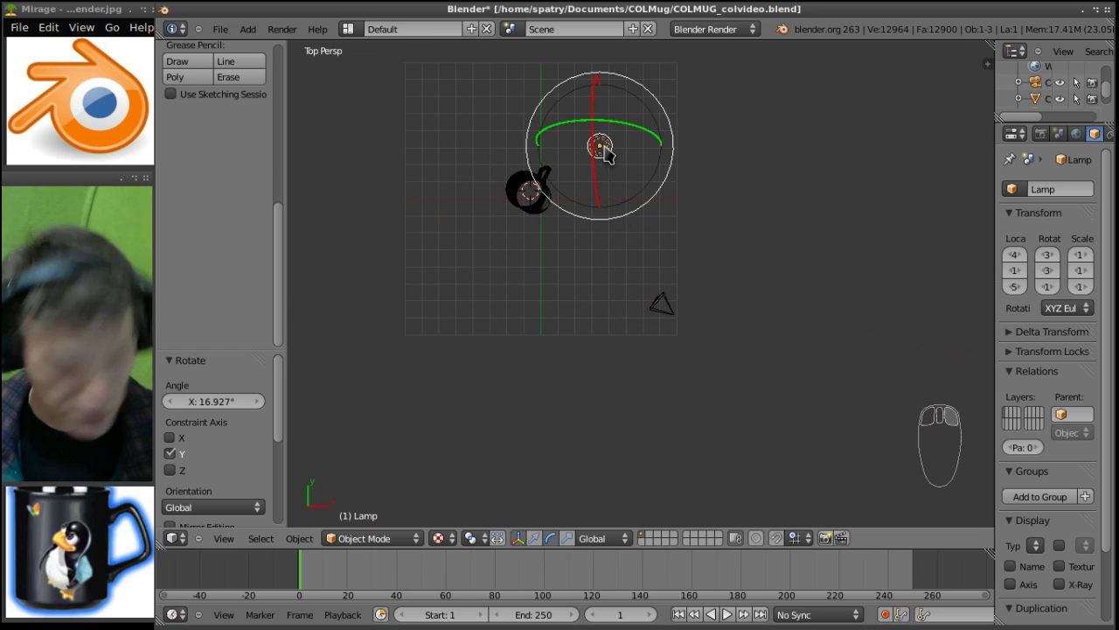
{"action": "key", "text": "g"}
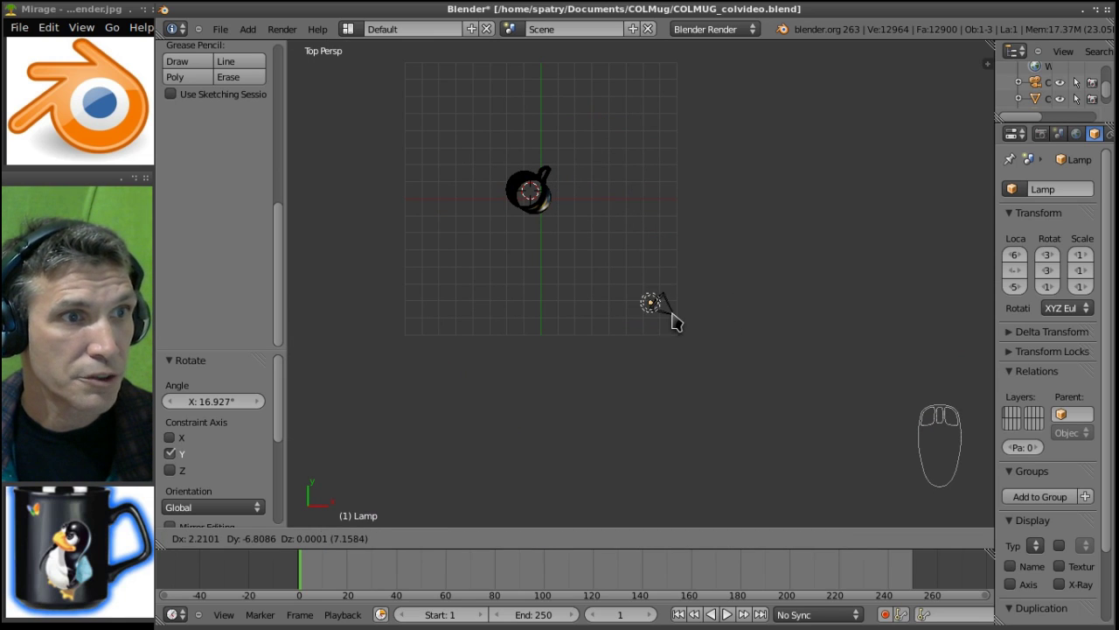
{"action": "left_click_drag", "start_coordinate": [696, 322], "coordinate": [761, 301]}
{"action": "key", "text": "KP_0"}
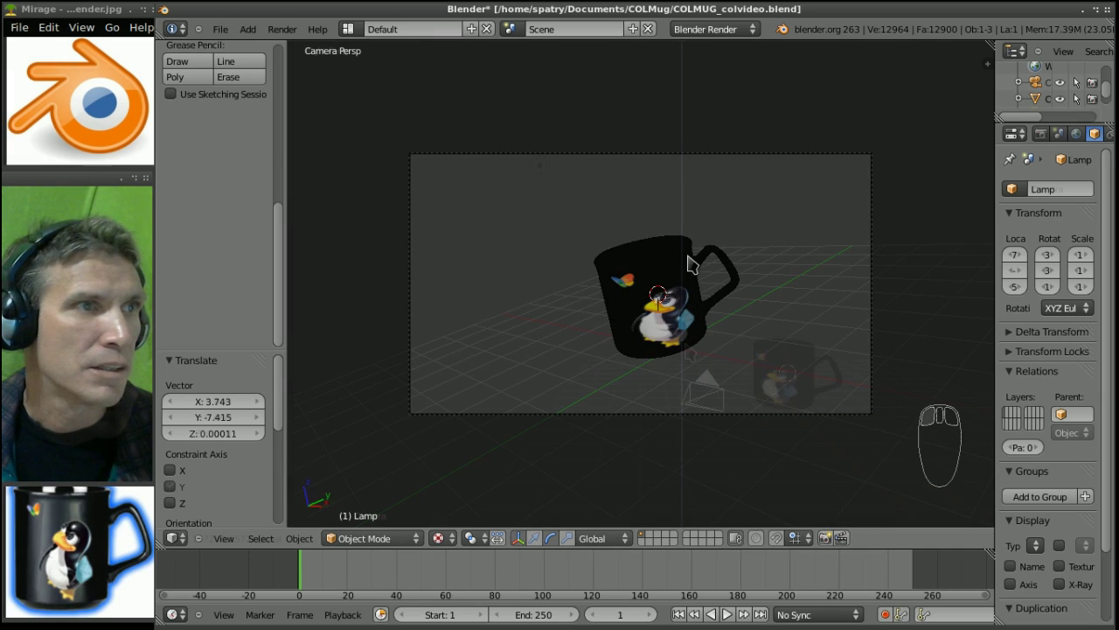
{"action": "key", "text": "KP_0"}
{"action": "key", "text": "KP_0"}
- Slide the camera along its Y axis so the Tux mug sits inside the frame
{"action": "left_click_drag", "start_coordinate": [771, 439], "coordinate": [810, 438]}
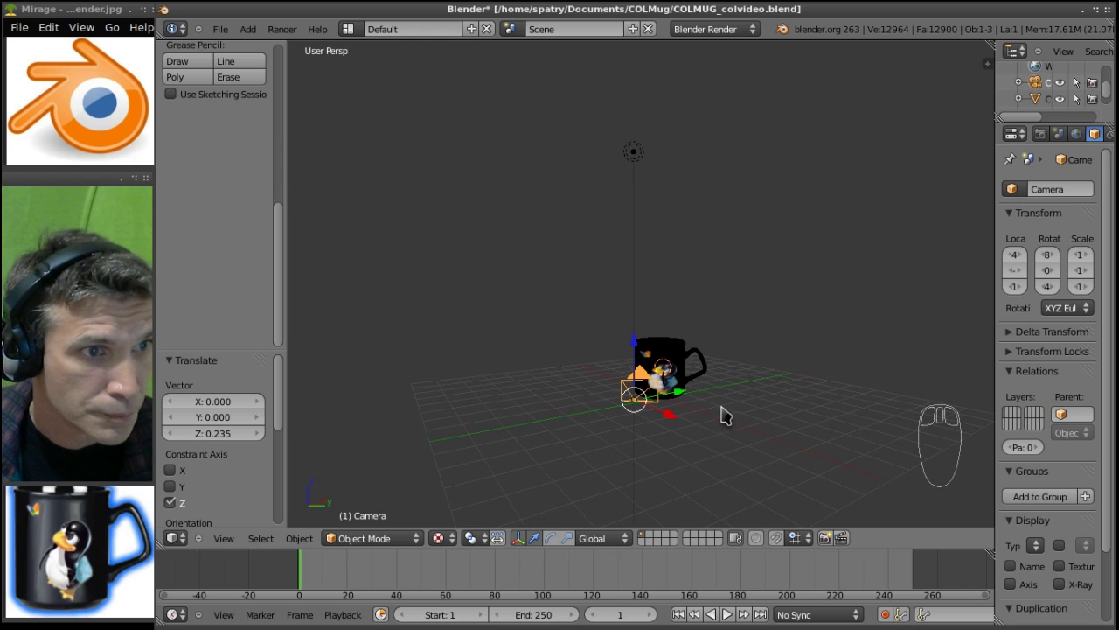
{"action": "left_click_drag", "start_coordinate": [687, 394], "coordinate": [702, 393]}
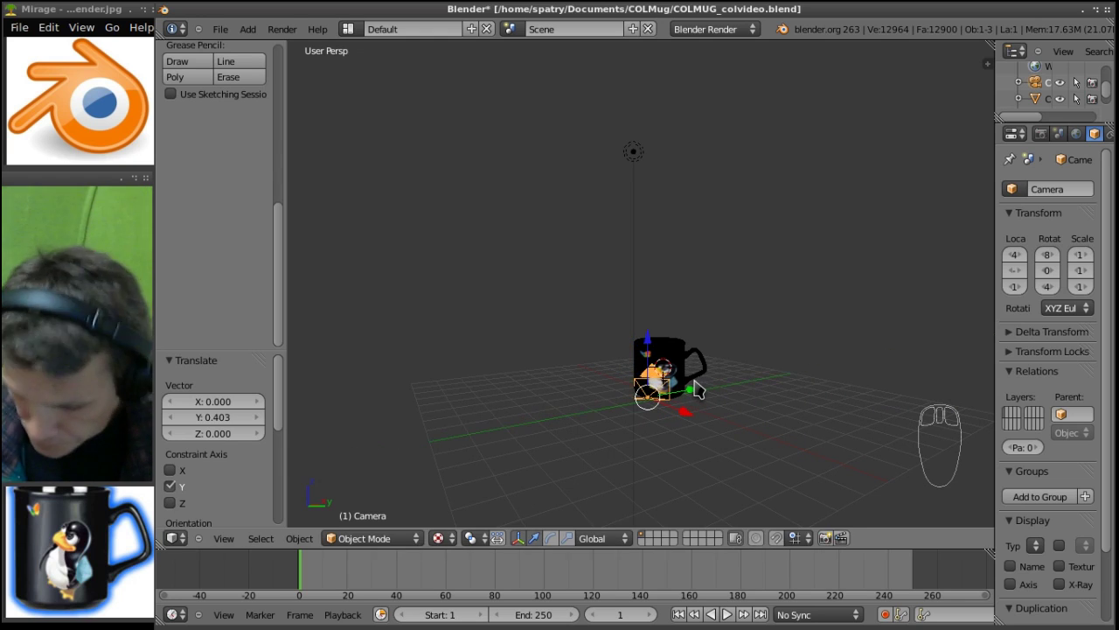
{"action": "key", "text": "KP_0"}
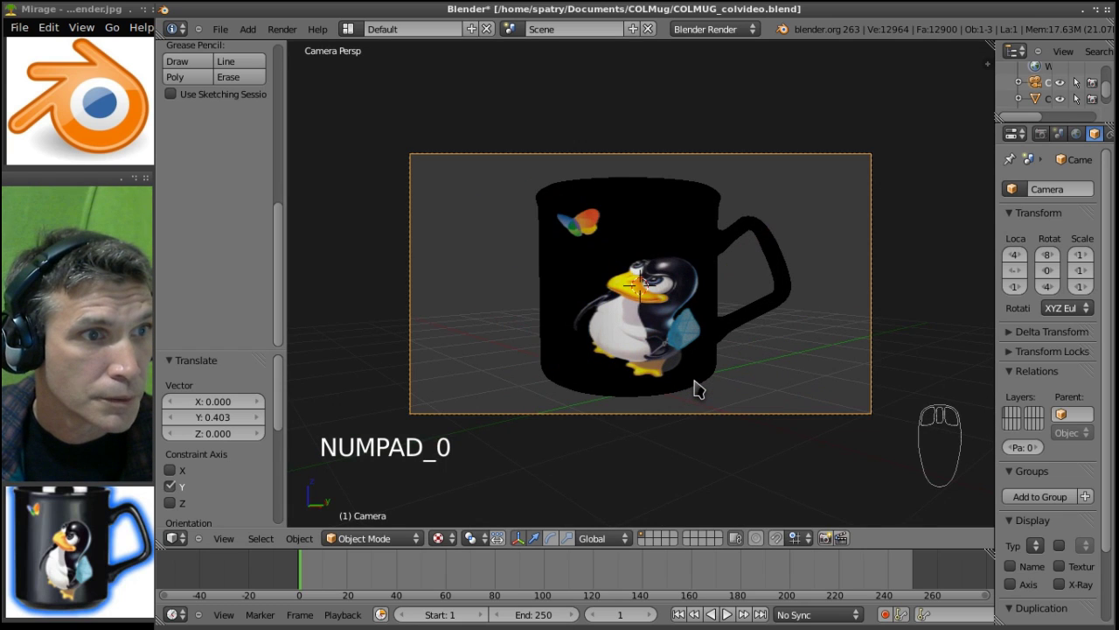
{"action": "key", "text": "KP_0"}
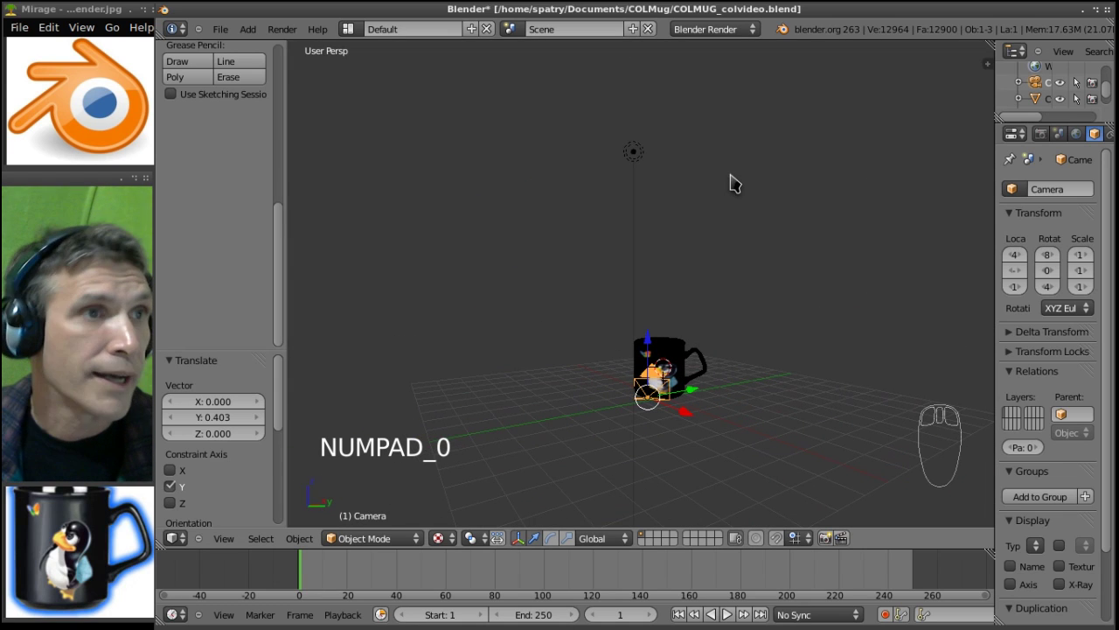
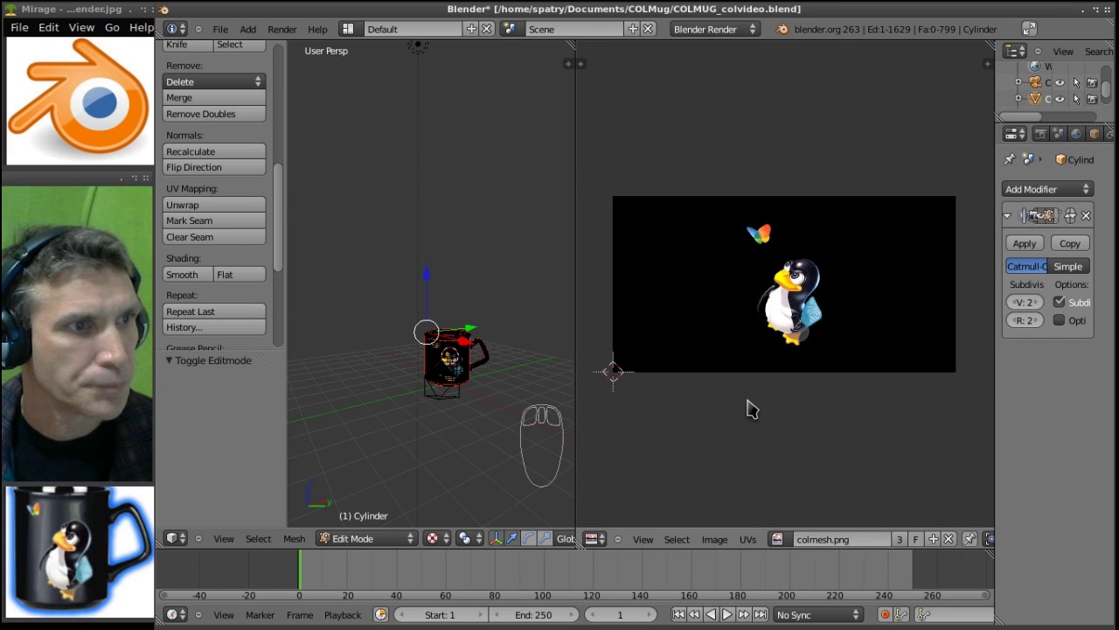
- Deselect then reselect all mug geometry so its UV layout appears over the Tux image
{"action": "key", "text": "a"}
{"action": "middle_click", "coordinate": [755, 405]}
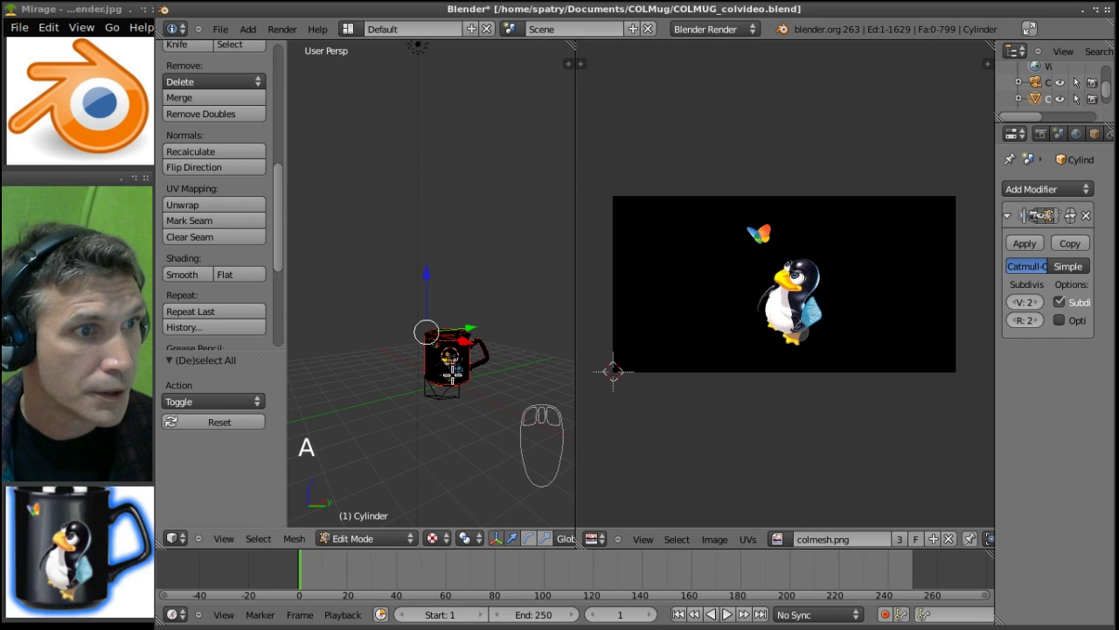
{"action": "left_click_drag", "start_coordinate": [392, 548], "coordinate": [383, 457]}
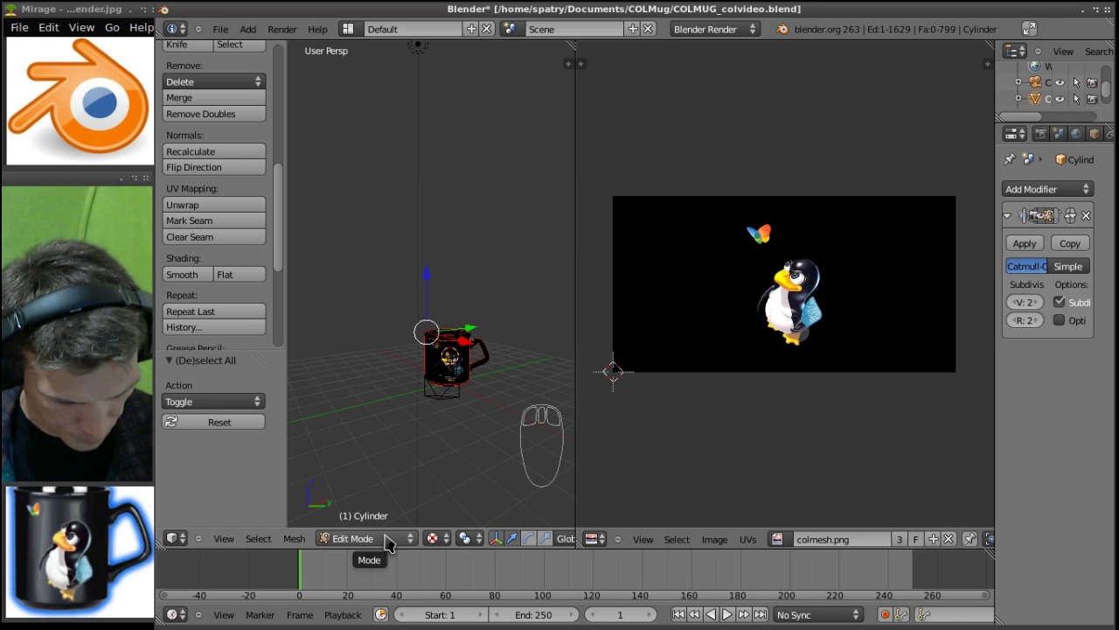
{"action": "key", "text": "a"}
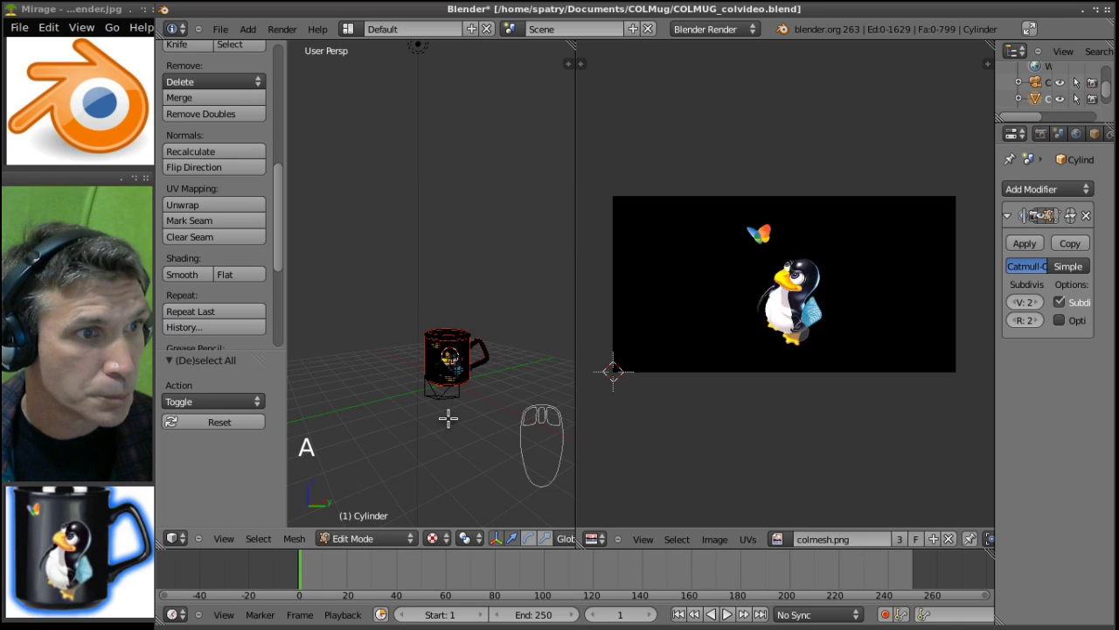
- Enlarge box-selected UV pieces slightly, then select the whole UV mesh and stretch it vertically
{"action": "key", "text": "a"}
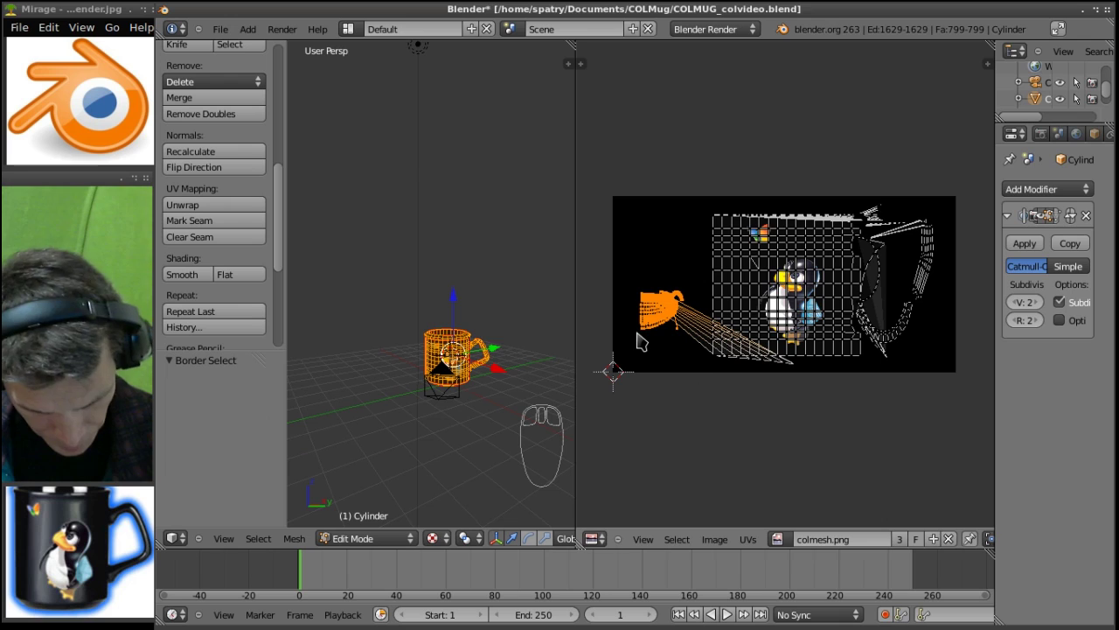
{"action": "key", "text": "s"}
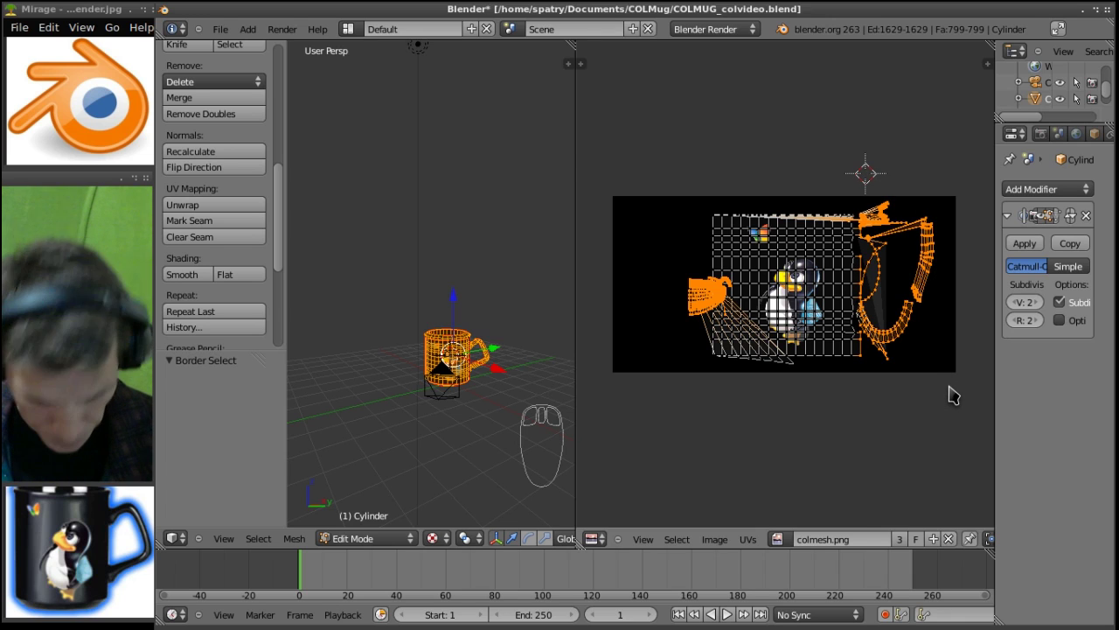
{"action": "key", "text": "s"}
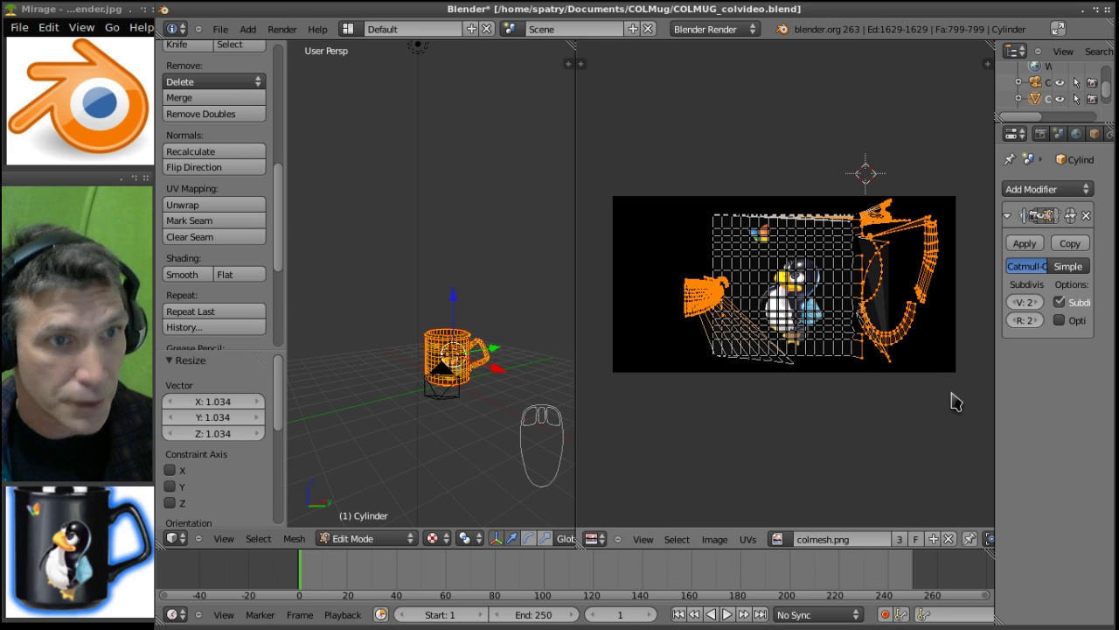
{"action": "key", "text": "a"}
{"action": "key", "text": "a"}
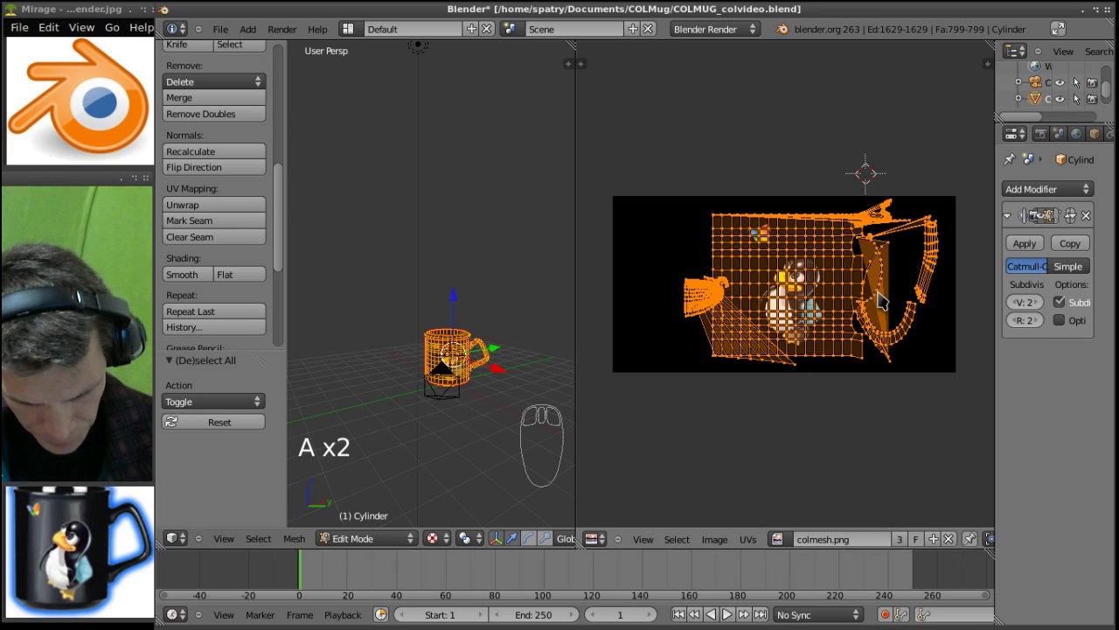
{"action": "key", "text": "s"}
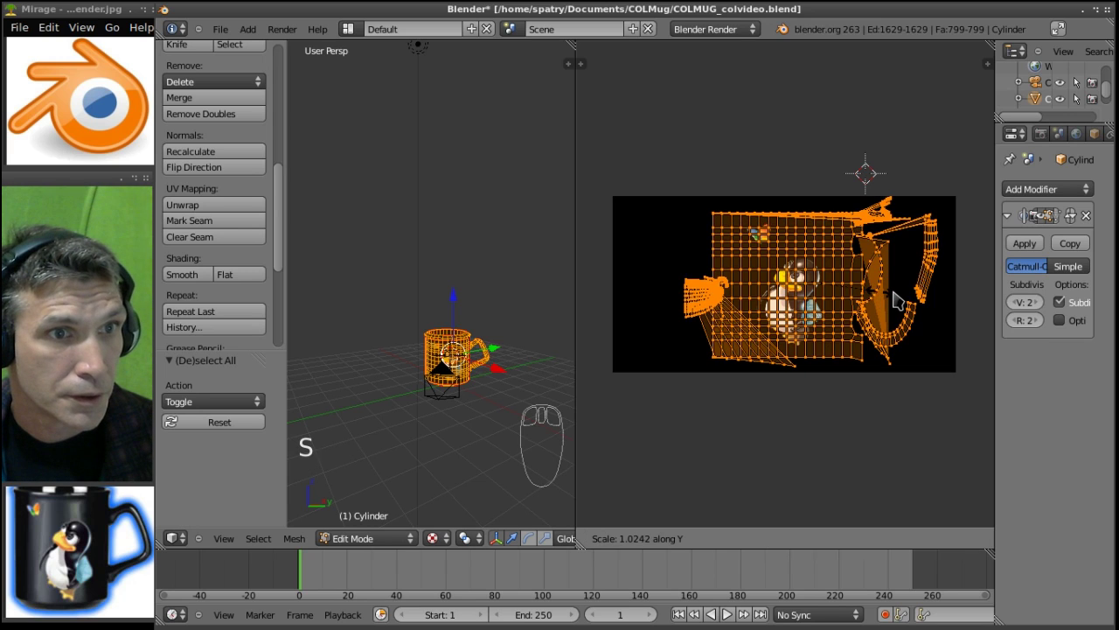